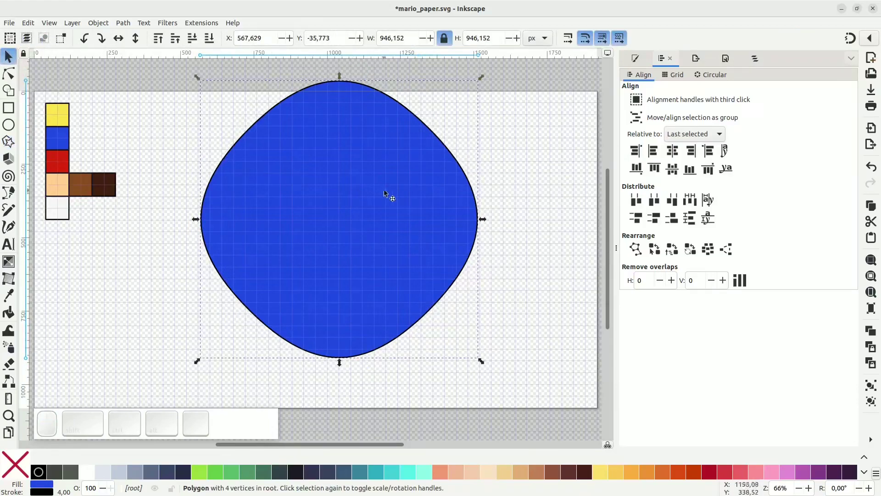
Move and shrink the blue rounded diamond to the circle's size and select both shapes.
{"action": "left_click_drag", "start_coordinate": [428, 198], "coordinate": [457, 92]}
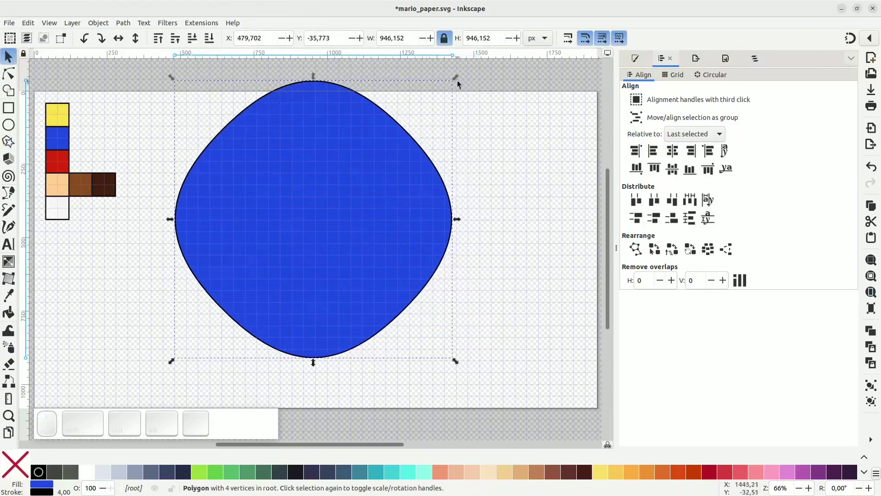
{"action": "left_click_drag", "start_coordinate": [458, 79], "coordinate": [395, 196]}
{"action": "left_click", "coordinate": [412, 184]}
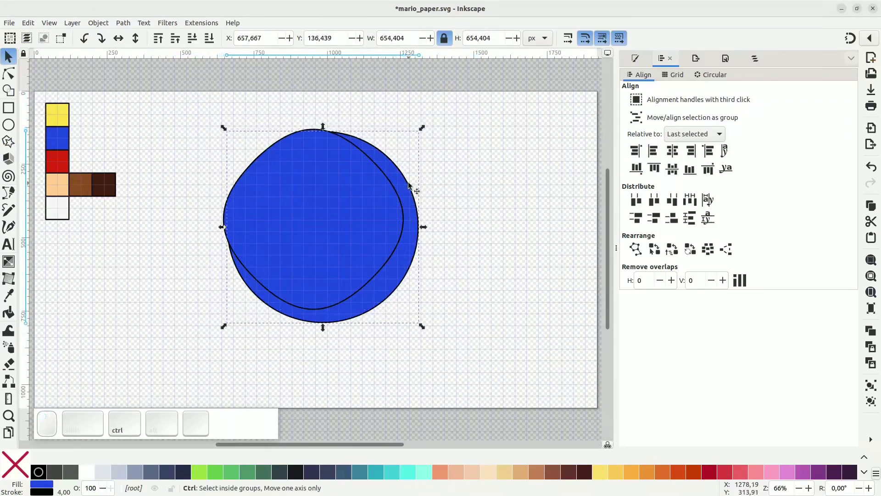
{"action": "key", "text": "ctrl+c"}
Centre the diamond over the circle with Align and Distribute, then clear the selection.
{"action": "left_click", "coordinate": [386, 218]}
{"action": "left_click", "coordinate": [78, 28]}
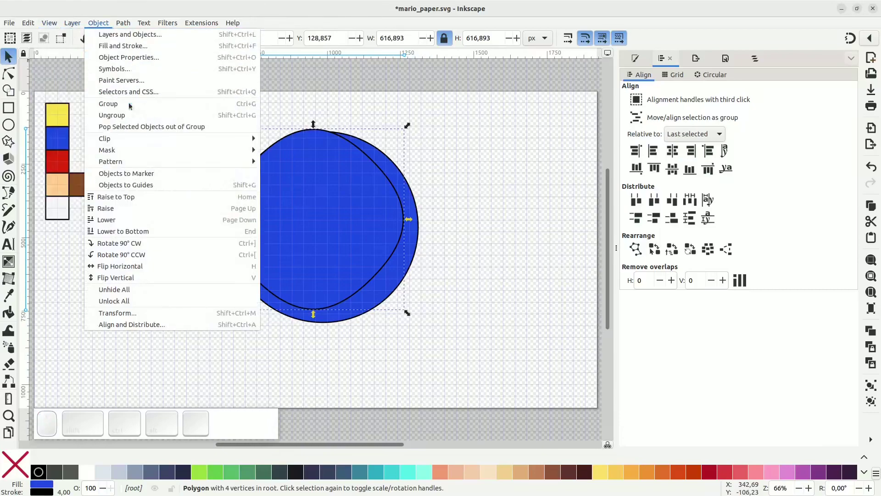
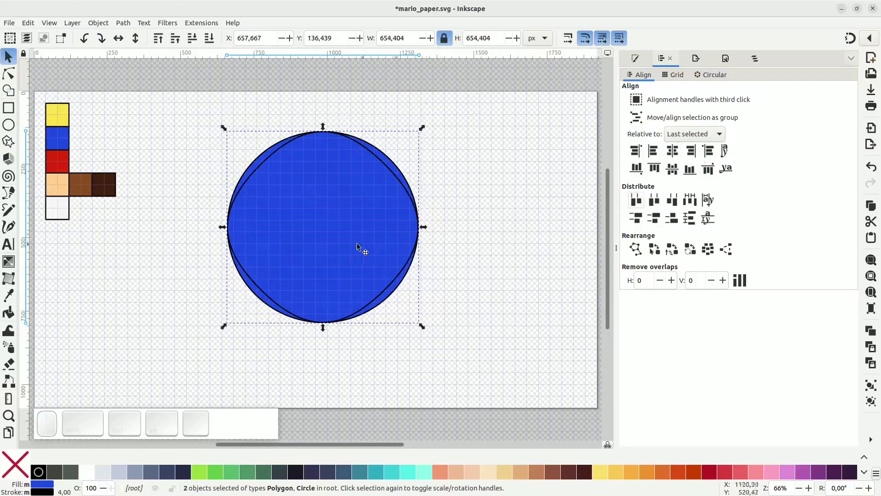
{"action": "left_click", "coordinate": [360, 247]}
{"action": "left_click", "coordinate": [478, 177]}
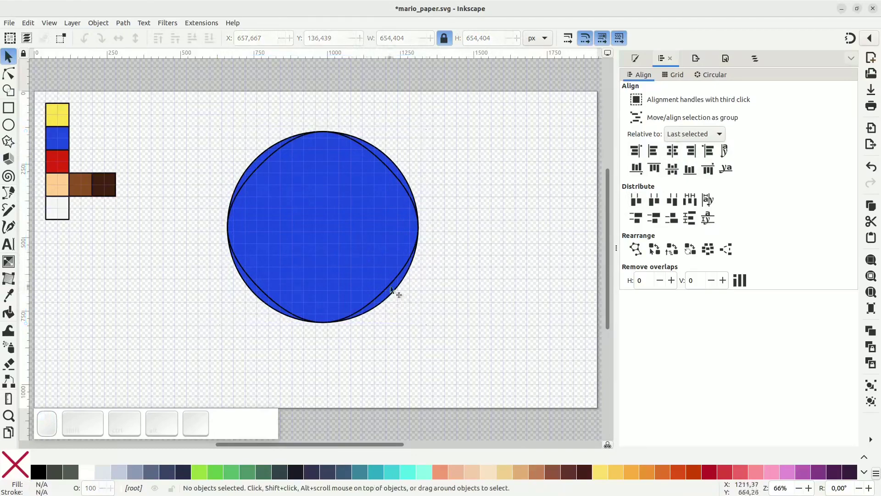
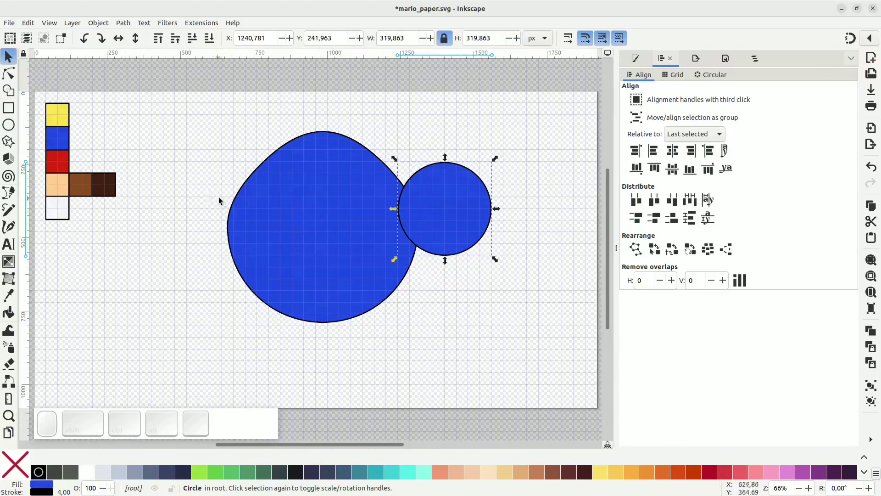
Fill the small circle red with the Dropper, enlarge it and place it on the head's upper right.
{"action": "key", "text": "d"}
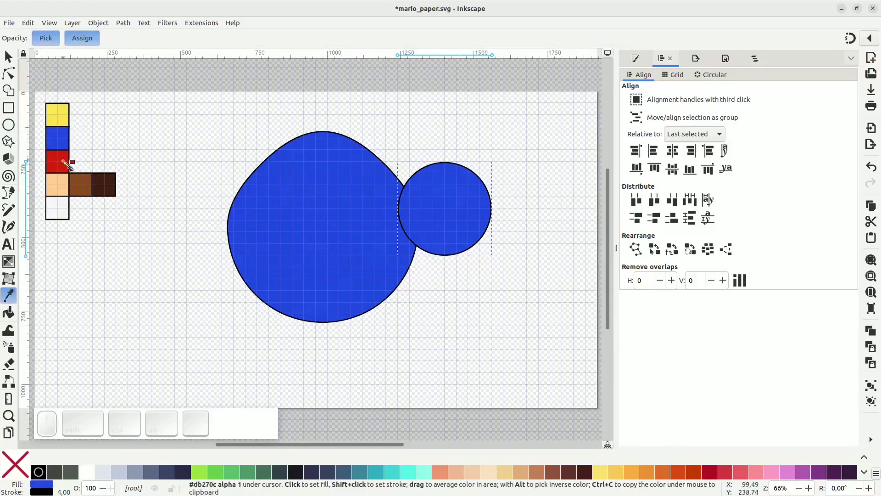
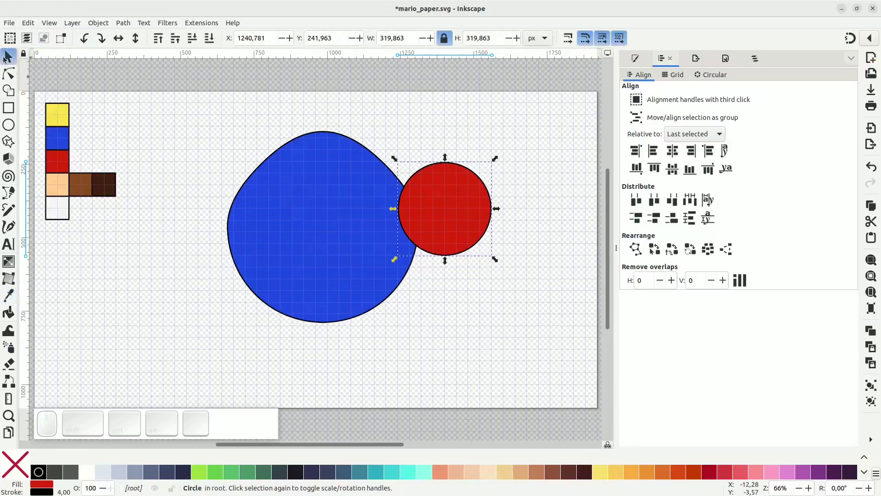
{"action": "left_click_drag", "start_coordinate": [474, 206], "coordinate": [440, 153]}
{"action": "left_click_drag", "start_coordinate": [444, 146], "coordinate": [451, 217]}
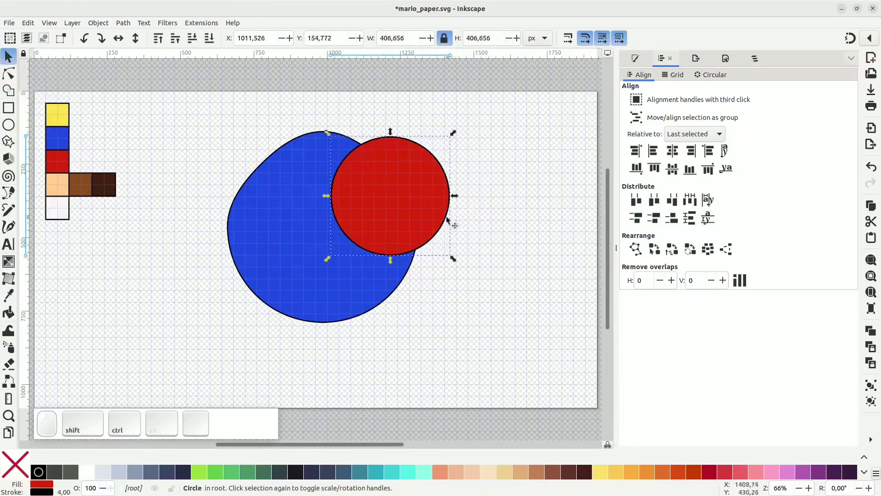
{"action": "left_click_drag", "start_coordinate": [434, 224], "coordinate": [439, 231]}
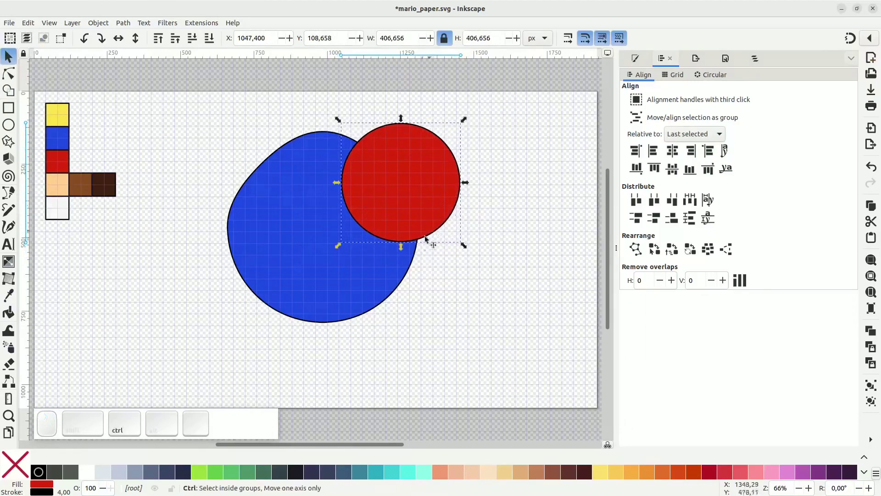
Select the red circle together with the blue head for the next path operation.
{"action": "key", "text": "ctrl+d"}
{"action": "left_click", "coordinate": [356, 284]}
{"action": "key", "text": "ctrl+d"}
{"action": "left_click", "coordinate": [451, 176]}
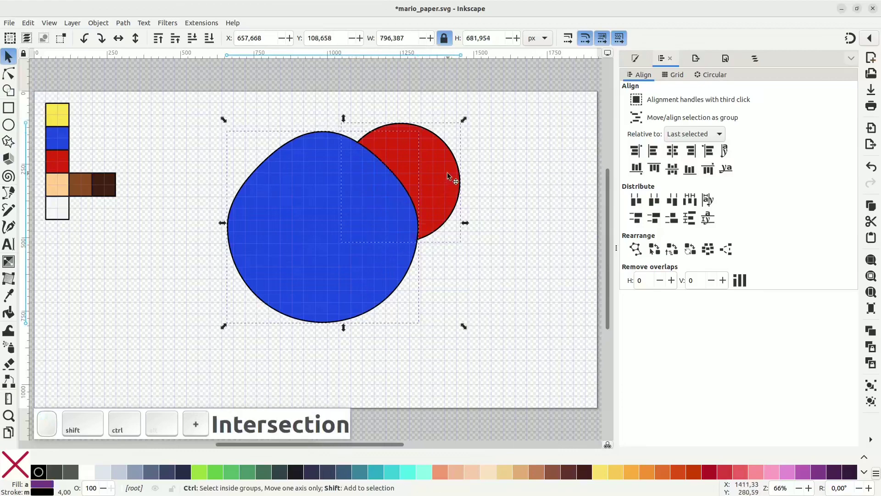
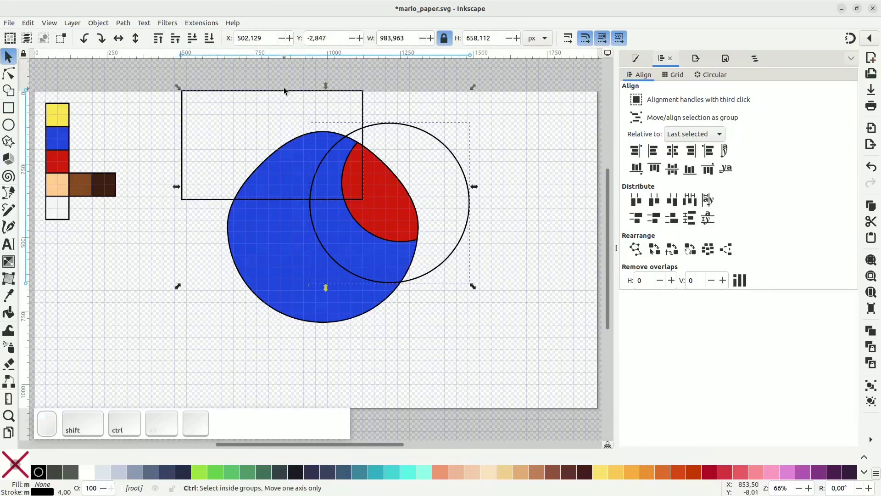
Intersect the rectangle with the outline circle to cut the upper-left cap piece.
{"action": "key", "text": "ctrl+-"}
{"action": "left_click", "coordinate": [317, 257]}
{"action": "key", "text": "ctrl+d"}
{"action": "left_click", "coordinate": [364, 105]}
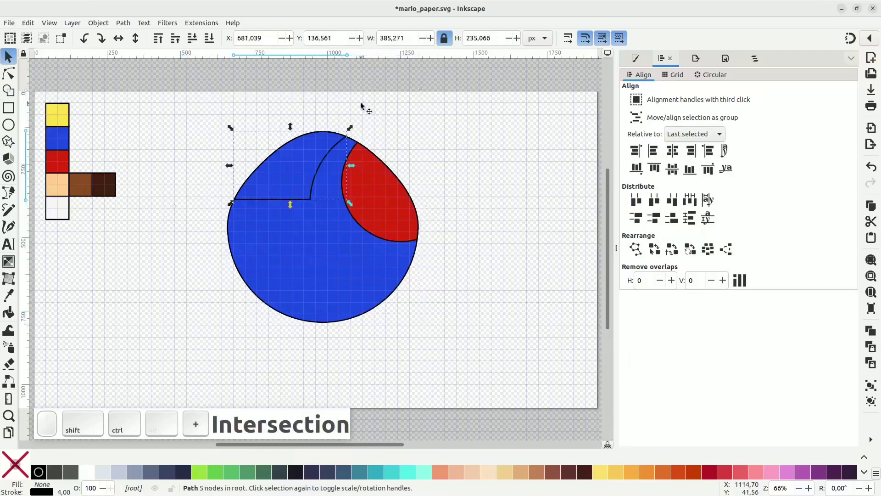
{"action": "key", "text": "d"}
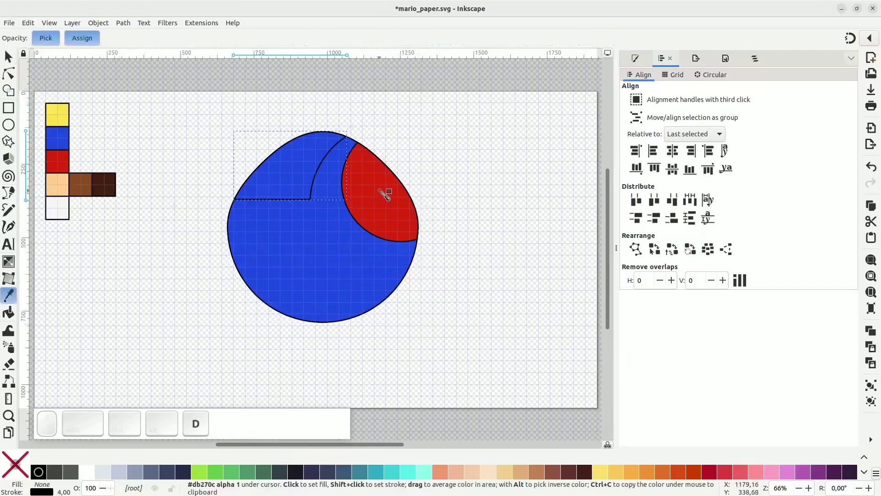
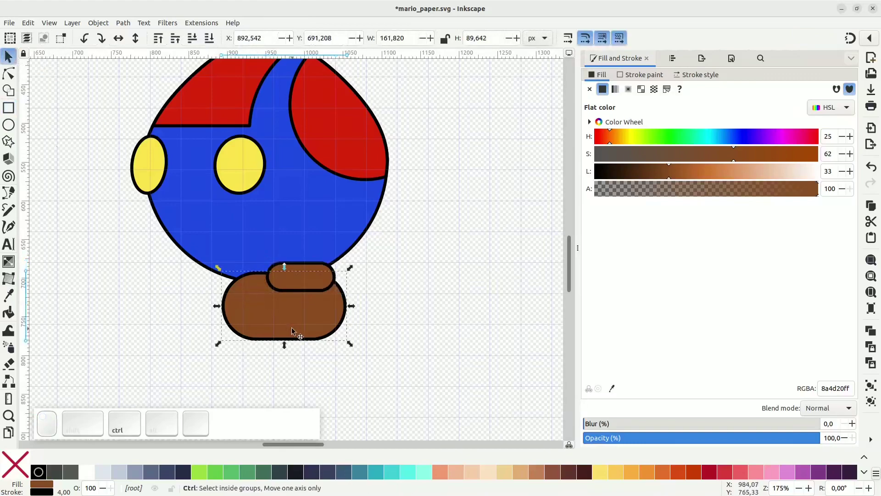
Duplicate the brown rectangle, move it lower, fill it white and narrow it.
{"action": "key", "text": "ctrl+d"}
{"action": "left_click_drag", "start_coordinate": [296, 308], "coordinate": [286, 319]}
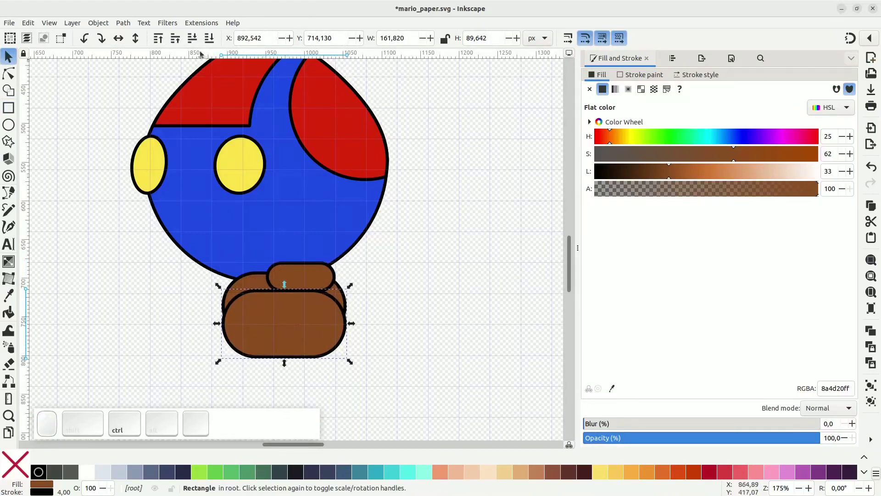
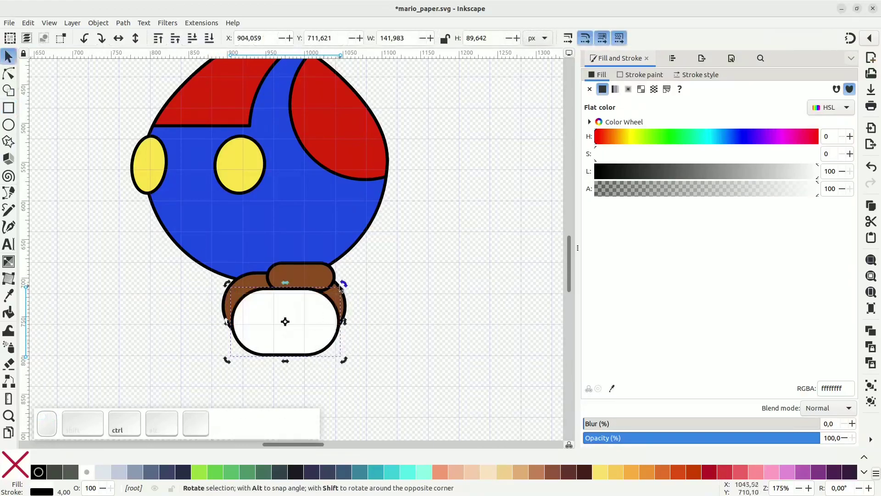
{"action": "left_click", "coordinate": [315, 360]}
{"action": "left_click_drag", "start_coordinate": [272, 353], "coordinate": [287, 360]}
{"action": "scroll", "scroll_direction": "up", "scroll_amount": 3}
Edit the white shape's nodes into a wavy bottom edge and send it behind the mustache.
{"action": "left_click", "coordinate": [303, 353]}
{"action": "left_click", "coordinate": [327, 343]}
{"action": "left_click", "coordinate": [307, 352]}
{"action": "left_click", "coordinate": [321, 348]}
{"action": "left_click_drag", "start_coordinate": [365, 364], "coordinate": [333, 359]}
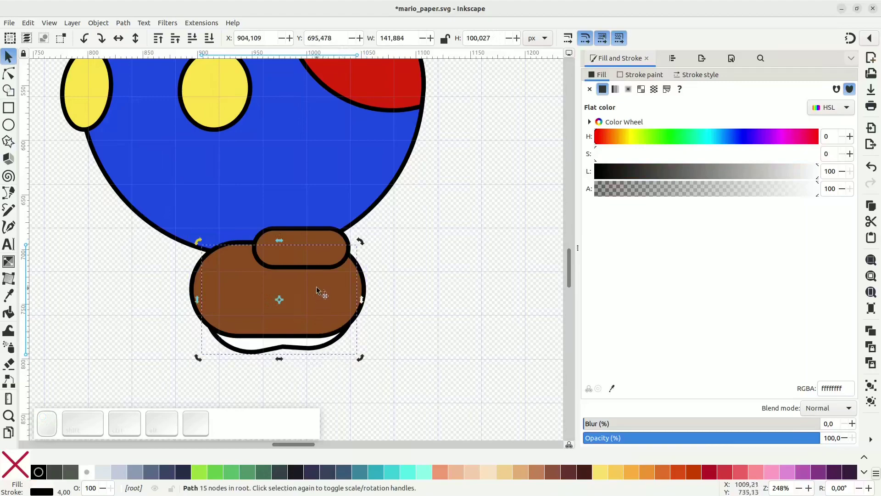
Select both brown shapes and set the small top piece's stroke to dark brown.
{"action": "left_click", "coordinate": [316, 265]}
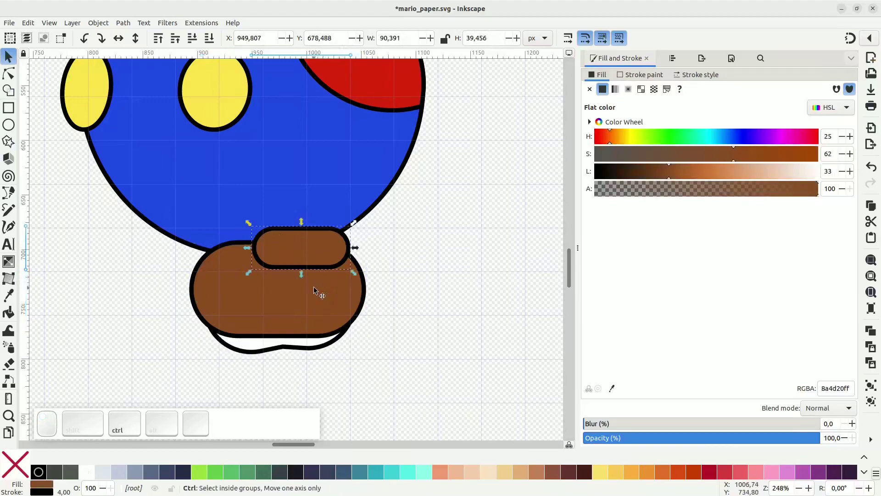
{"action": "key", "text": "ctrl+d"}
{"action": "left_click", "coordinate": [314, 311]}
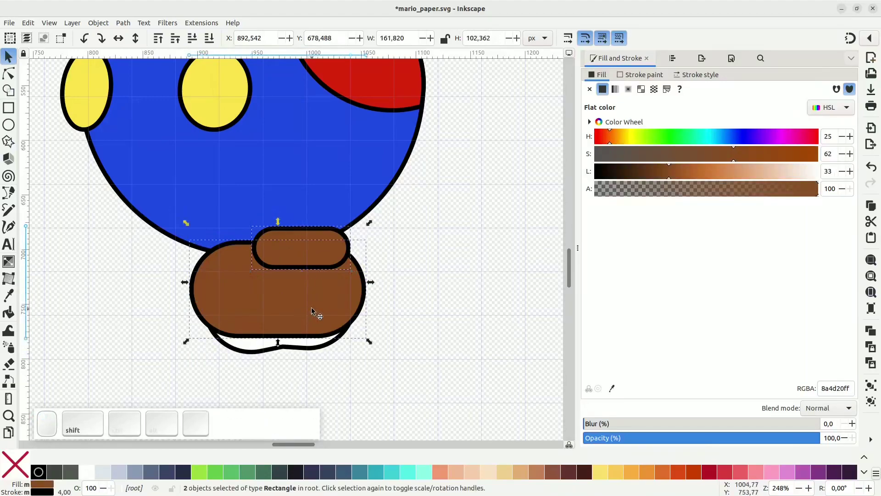
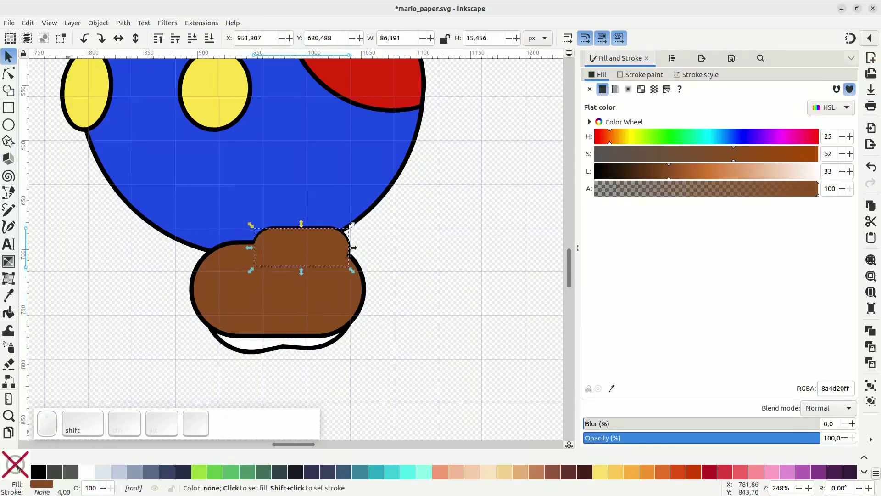
{"action": "left_click", "coordinate": [226, 311]}
{"action": "left_click", "coordinate": [270, 253]}
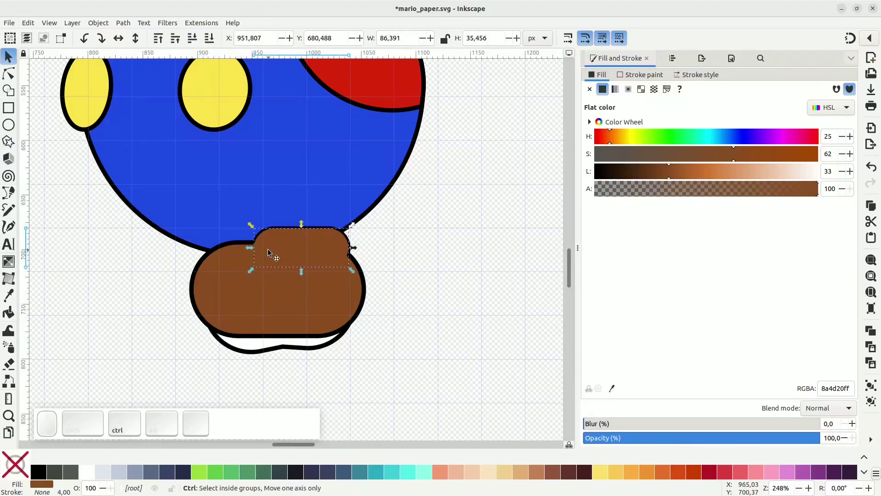
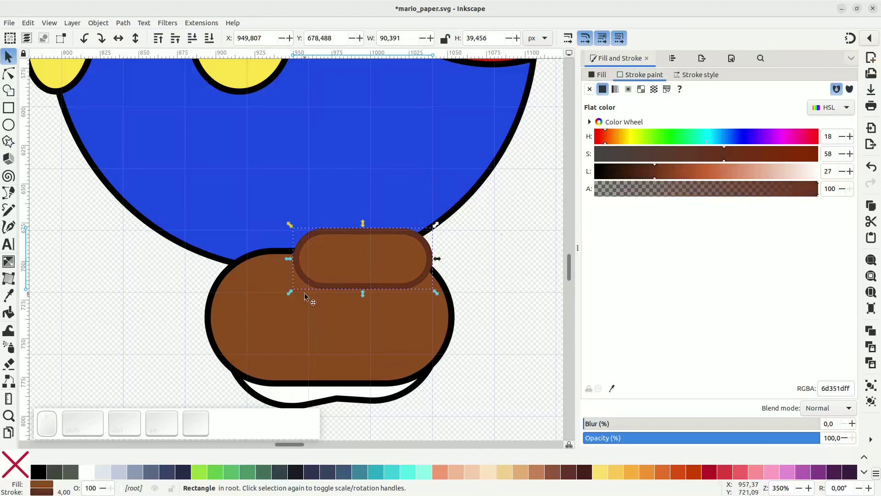
Union the two brown shapes into one outlined mustache piece.
{"action": "left_click", "coordinate": [301, 326]}
{"action": "key", "text": "ctrl+d"}
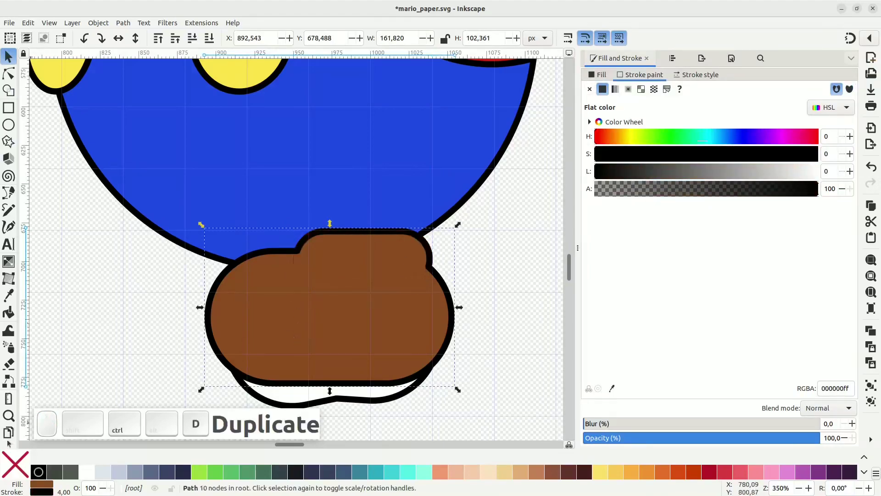
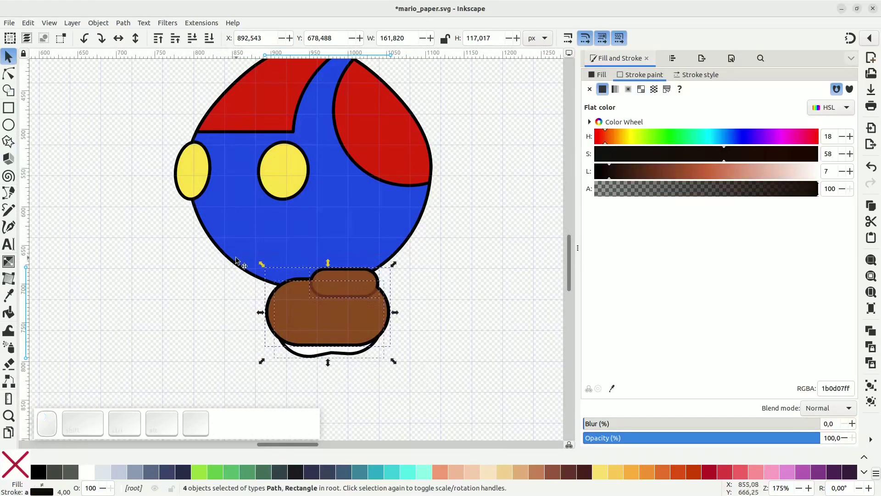
Group the brown-and-white shoe pieces and duplicate the group.
{"action": "key", "text": "ctrl+g"}
{"action": "left_click_drag", "start_coordinate": [363, 334], "coordinate": [388, 283]}
{"action": "left_click", "coordinate": [398, 250]}
{"action": "key", "text": "ctrl+d"}
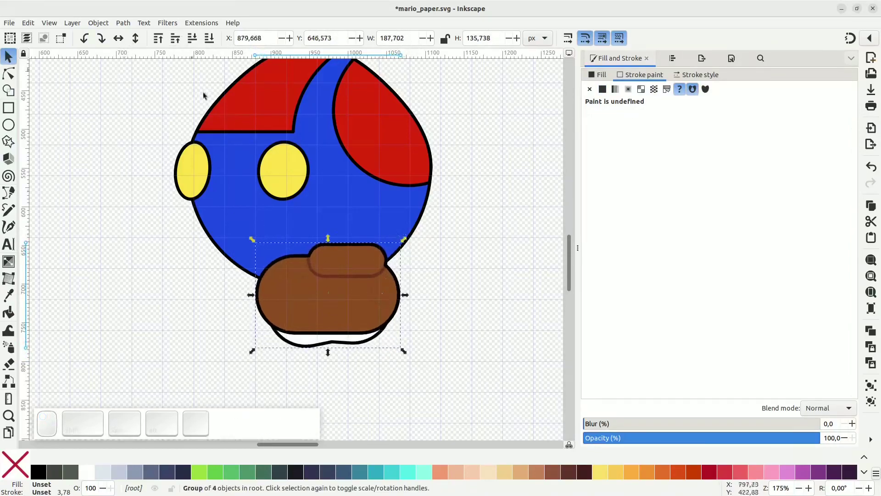
Place the copied shoe to the left in front of the first and save the drawing.
{"action": "left_click", "coordinate": [369, 287]}
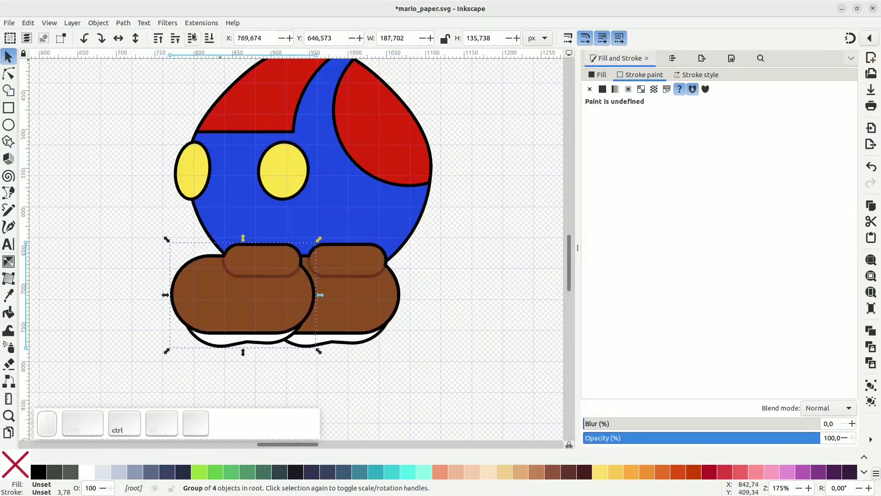
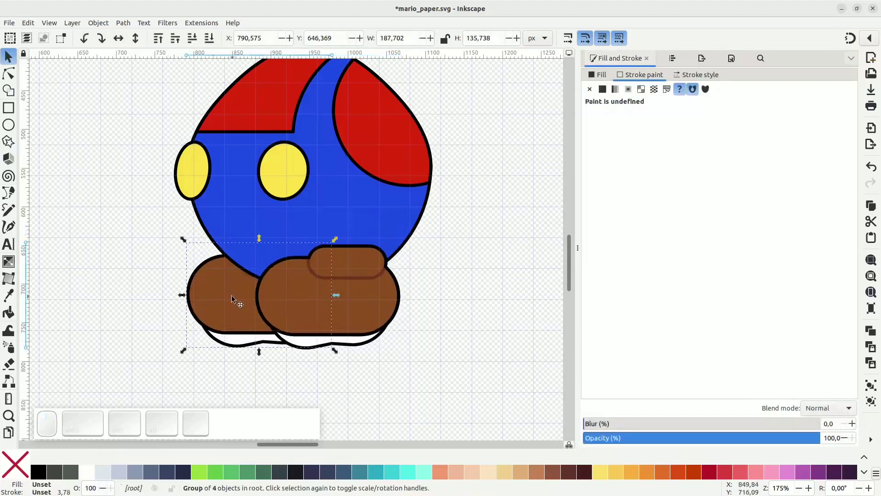
{"action": "key", "text": "ctrl+d"}
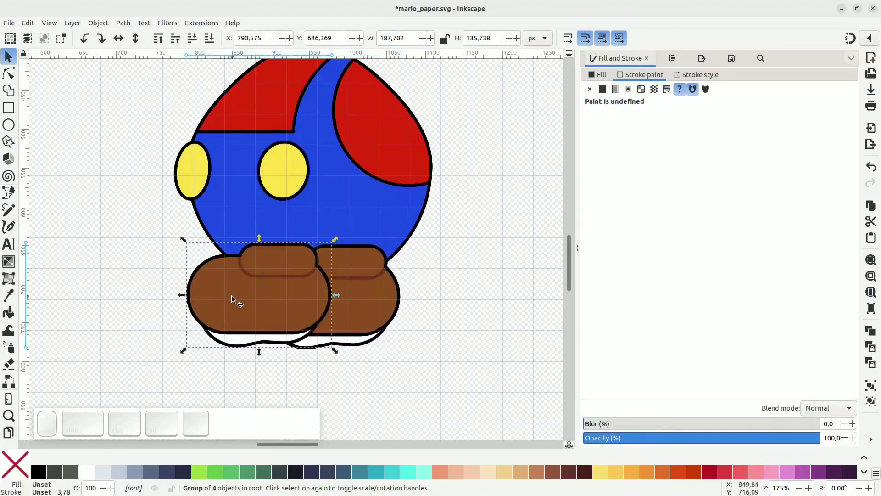
{"action": "key", "text": "ctrl+shift+g"}
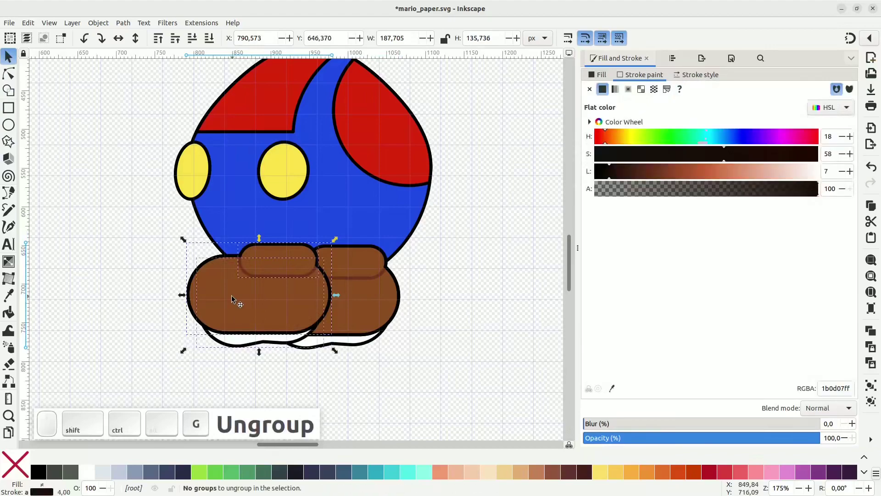
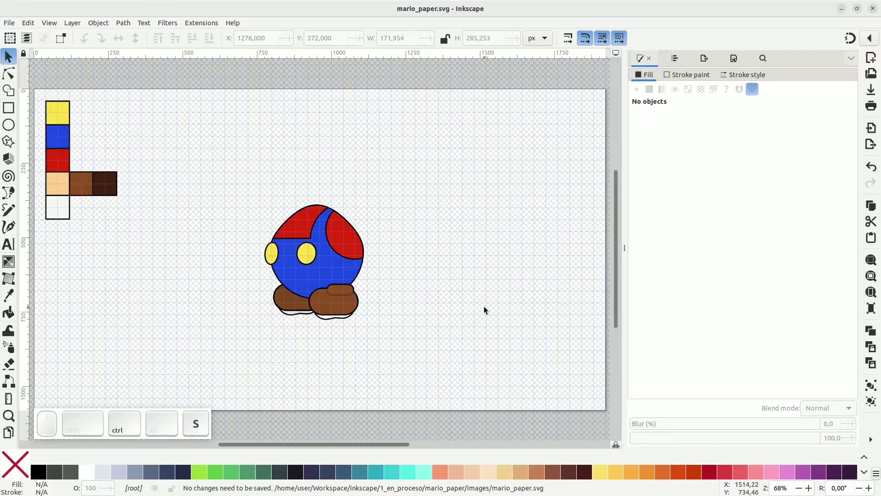
Draw a curved black arm outline right of the figure and thicken its lower end.
{"action": "scroll", "scroll_direction": "up", "scroll_amount": 3}
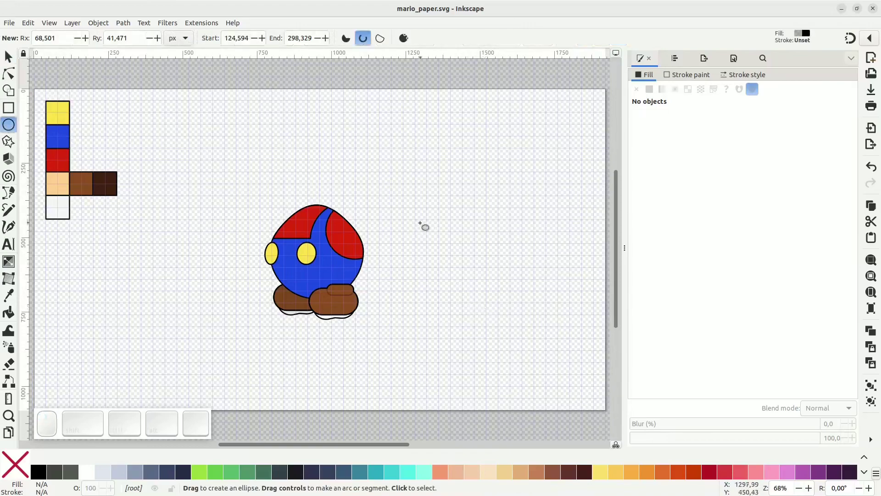
{"action": "scroll", "scroll_direction": "up", "scroll_amount": 3}
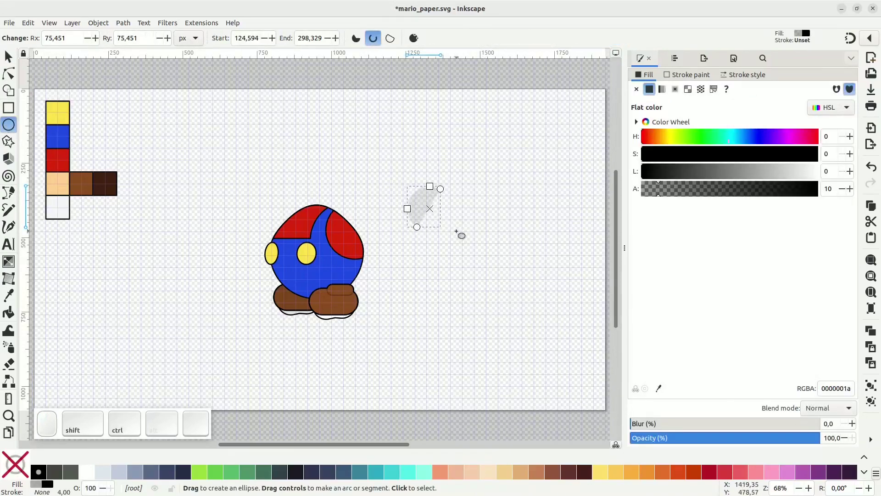
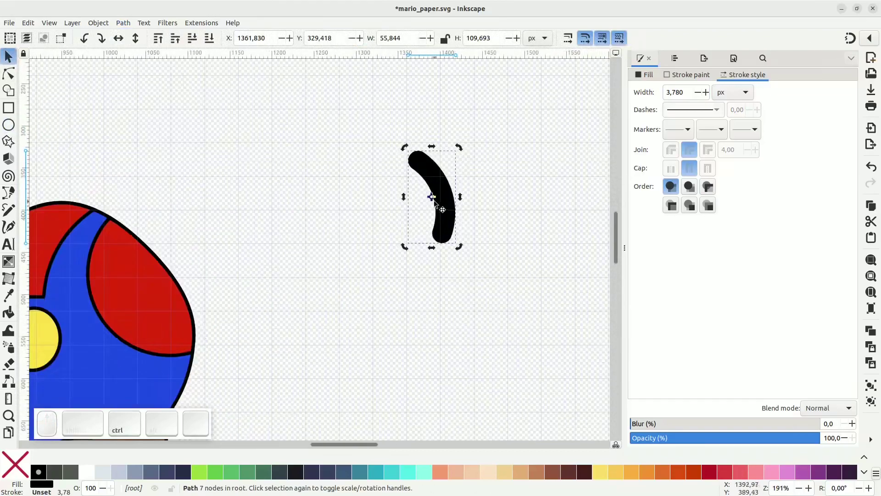
{"action": "left_click_drag", "start_coordinate": [431, 201], "coordinate": [450, 204]}
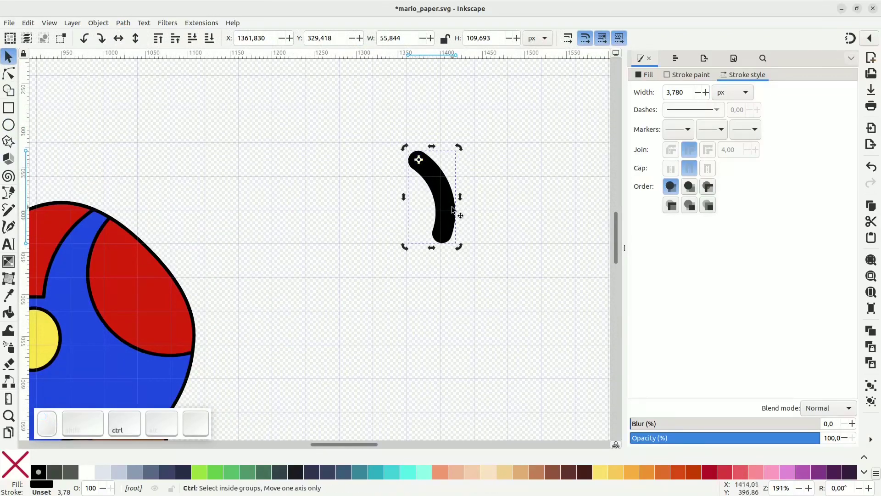
{"action": "key", "text": "ctrl+d"}
{"action": "left_click_drag", "start_coordinate": [461, 252], "coordinate": [457, 234]}
{"action": "left_click", "coordinate": [460, 220]}
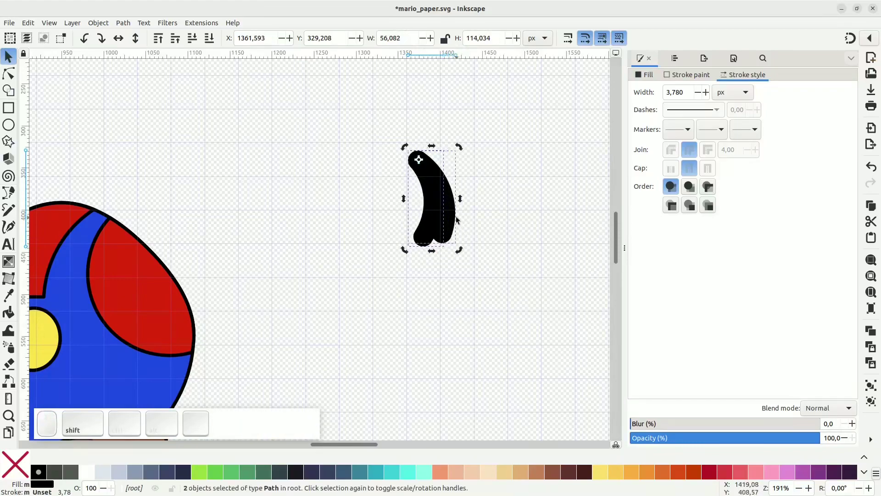
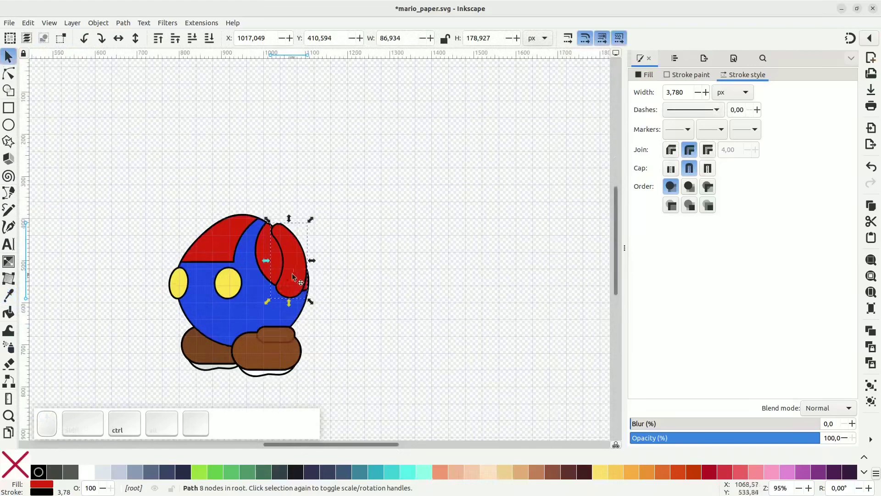
Nudge the red arm slightly lower on the body's right side.
{"action": "left_click_drag", "start_coordinate": [299, 270], "coordinate": [301, 277]}
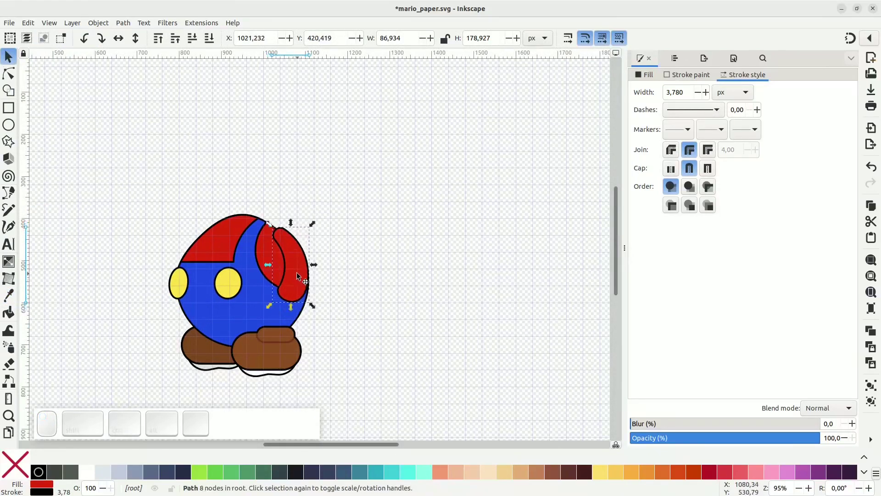
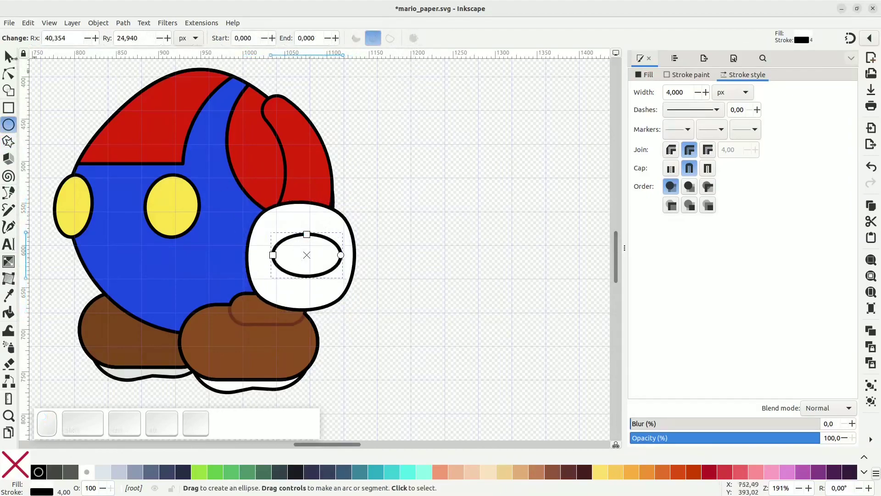
Draw a full ellipse inside the glove and move it to the glove's top as the cuff.
{"action": "left_click", "coordinate": [13, 61]}
{"action": "left_click_drag", "start_coordinate": [313, 270], "coordinate": [338, 242]}
{"action": "left_click", "coordinate": [340, 235]}
{"action": "left_click", "coordinate": [325, 217]}
{"action": "left_click", "coordinate": [316, 177]}
{"action": "left_click", "coordinate": [319, 208]}
{"action": "left_click", "coordinate": [318, 269]}
{"action": "key", "text": "g"}
{"action": "left_click", "coordinate": [197, 44]}
{"action": "left_click_drag", "start_coordinate": [318, 197], "coordinate": [340, 214]}
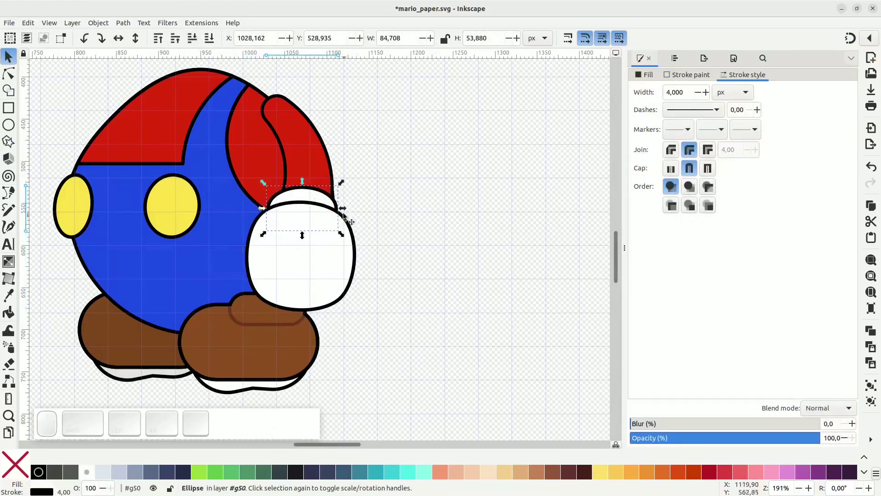
{"action": "left_click", "coordinate": [345, 208]}
Draw and tilt a second ellipse to form the glove's thumb curve.
{"action": "left_click_drag", "start_coordinate": [329, 199], "coordinate": [332, 206]}
{"action": "key", "text": "ctrl+d"}
{"action": "left_click", "coordinate": [325, 216]}
{"action": "left_click", "coordinate": [303, 239]}
{"action": "left_click_drag", "start_coordinate": [327, 210], "coordinate": [306, 235]}
{"action": "left_click", "coordinate": [306, 241]}
{"action": "left_click", "coordinate": [320, 239]}
{"action": "left_click", "coordinate": [316, 238]}
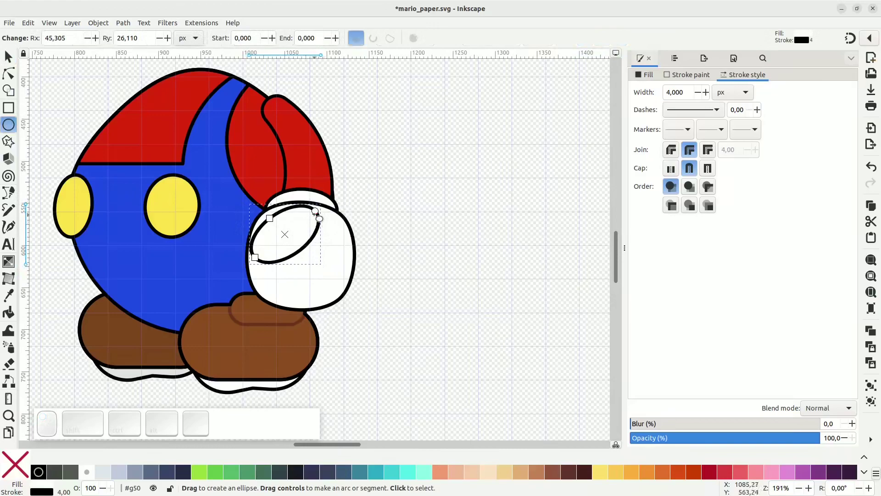
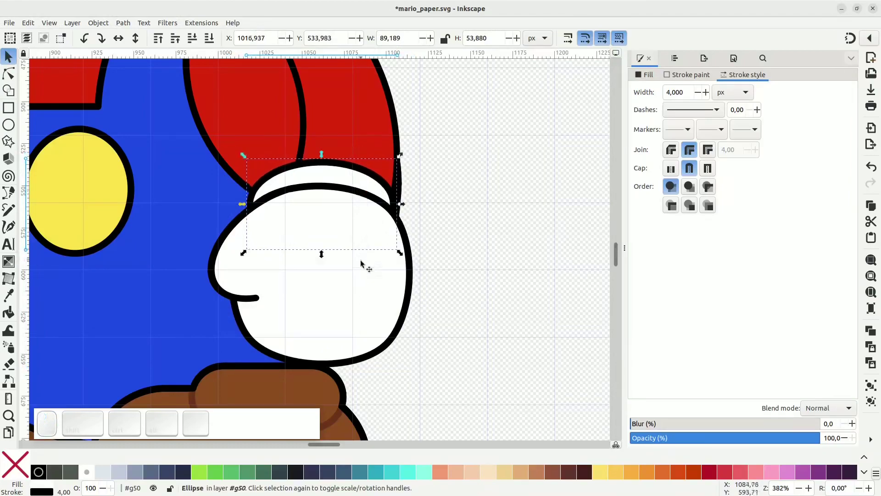
Combine the glove shapes with path operations so the cuff tucks behind its top.
{"action": "left_click_drag", "start_coordinate": [402, 160], "coordinate": [355, 250]}
{"action": "left_click", "coordinate": [350, 257]}
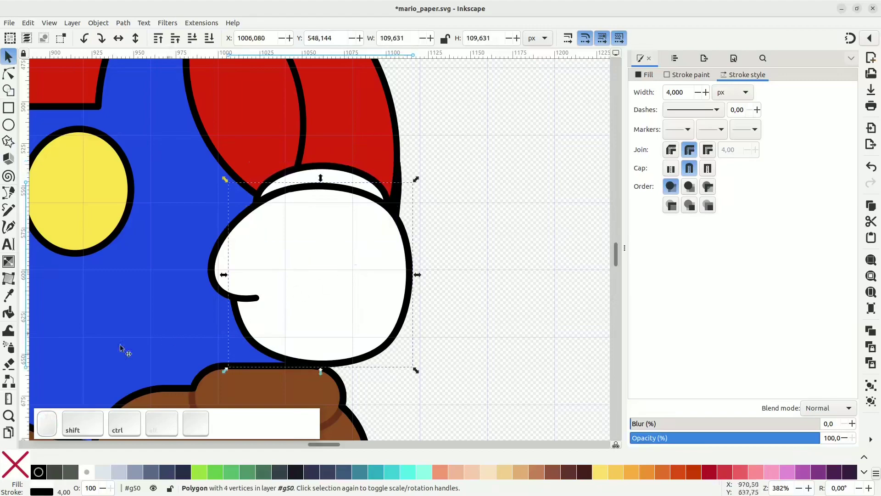
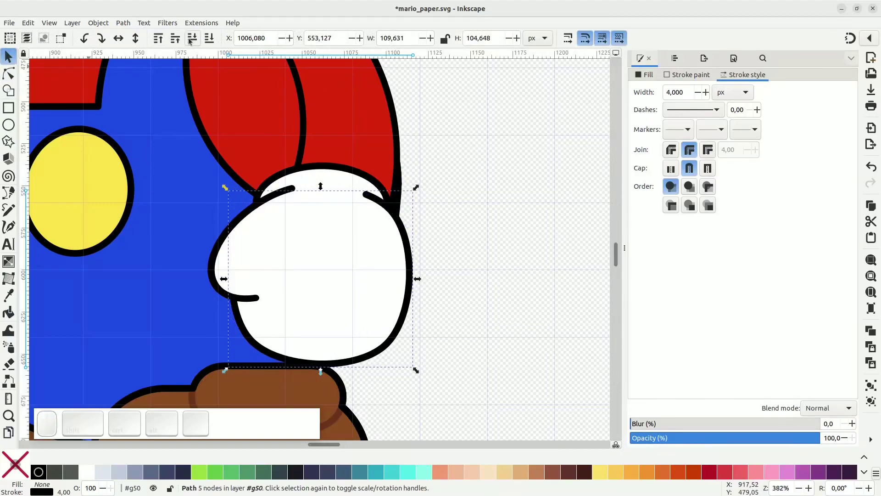
Draw a small black finger mark on the white glove.
{"action": "scroll", "scroll_direction": "down", "scroll_amount": 3}
{"action": "scroll", "scroll_direction": "up", "scroll_amount": 3}
{"action": "left_click", "coordinate": [417, 191]}
{"action": "left_click_drag", "start_coordinate": [427, 192], "coordinate": [391, 202]}
{"action": "left_click", "coordinate": [389, 201]}
{"action": "left_click", "coordinate": [433, 148]}
{"action": "left_click_drag", "start_coordinate": [377, 211], "coordinate": [383, 211]}
{"action": "key", "text": "ctrl+d"}
{"action": "left_click", "coordinate": [376, 197]}
{"action": "left_click_drag", "start_coordinate": [422, 148], "coordinate": [366, 201]}
{"action": "left_click_drag", "start_coordinate": [356, 207], "coordinate": [140, 382]}
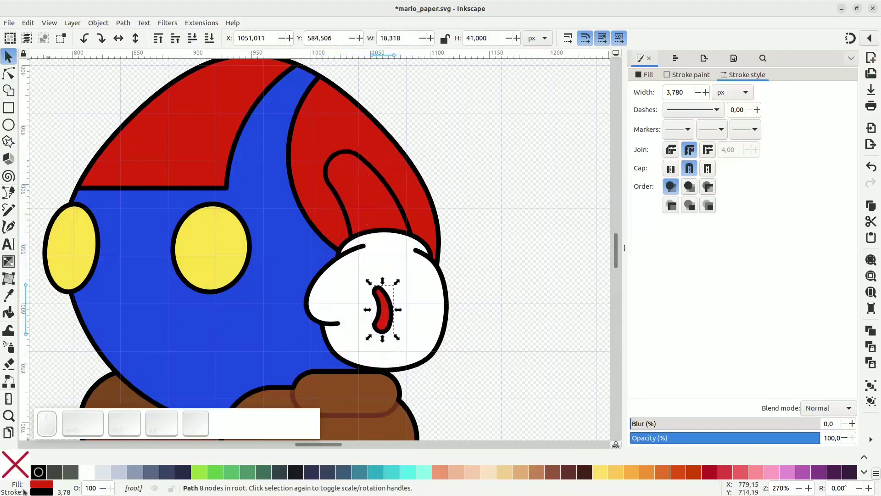
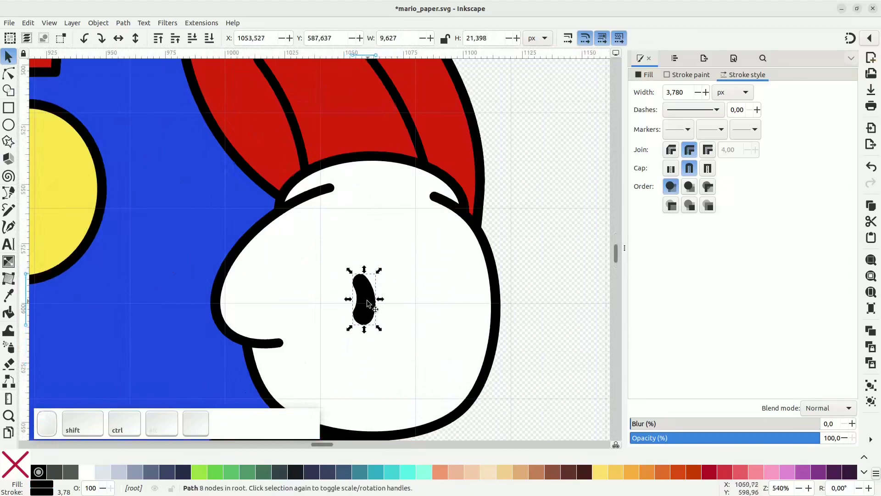
Rotate and slim the mark into a thin line and duplicate it for a second finger.
{"action": "left_click", "coordinate": [374, 287]}
{"action": "left_click", "coordinate": [381, 275]}
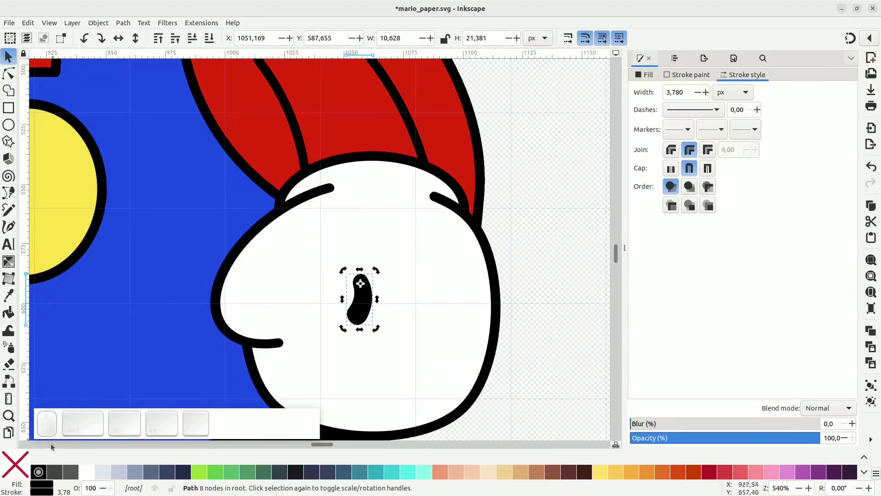
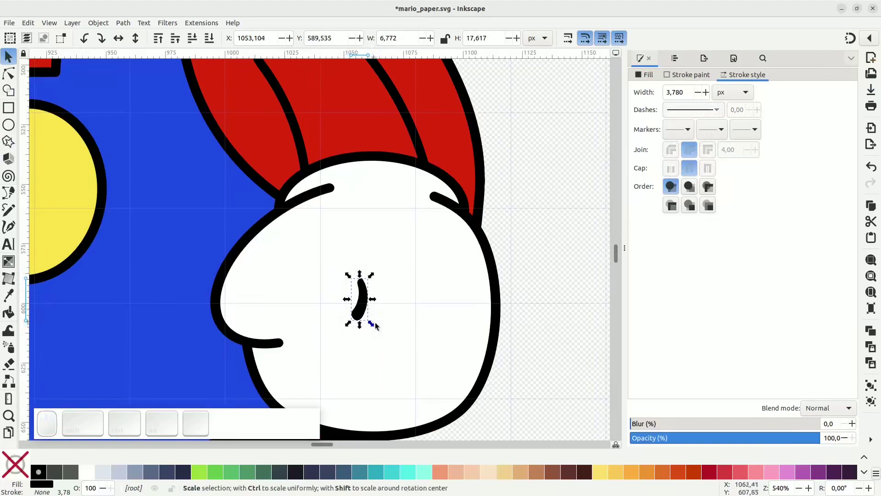
{"action": "left_click", "coordinate": [364, 315]}
{"action": "left_click", "coordinate": [372, 326]}
{"action": "left_click_drag", "start_coordinate": [369, 308], "coordinate": [418, 323]}
{"action": "key", "text": "space"}
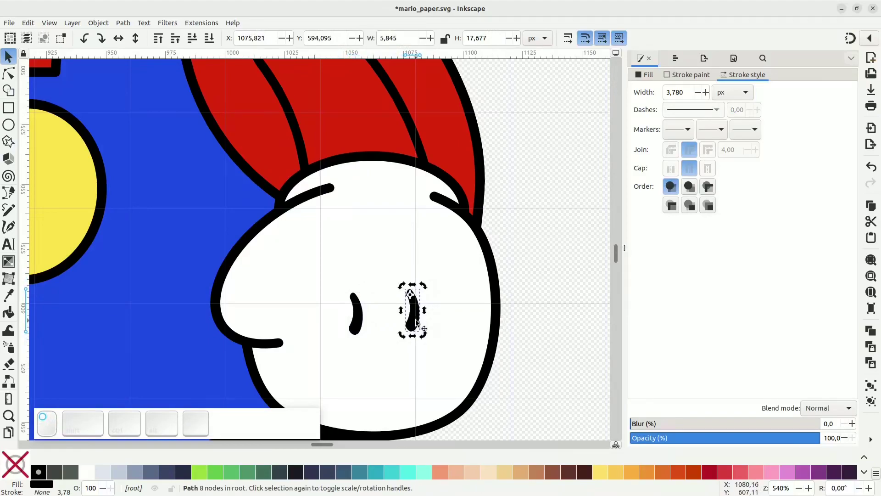
Select the red arm above the glove.
{"action": "scroll", "scroll_direction": "down", "scroll_amount": 3}
{"action": "scroll", "scroll_direction": "up", "scroll_amount": 3}
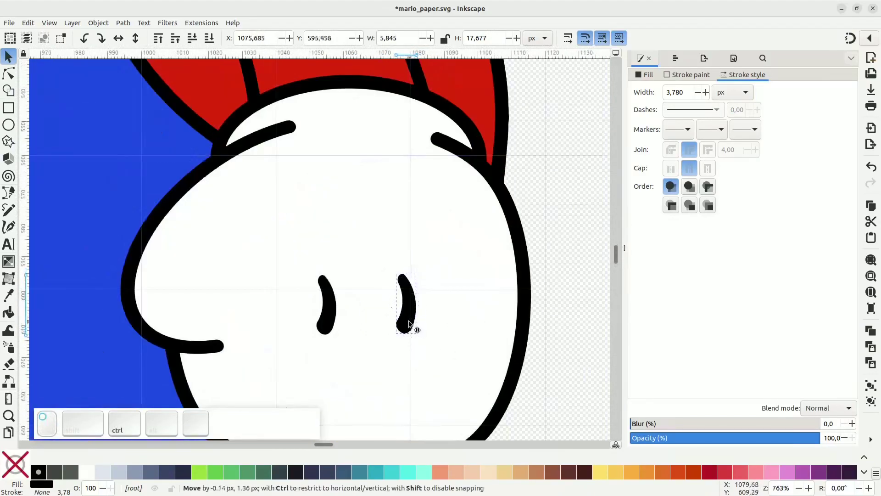
{"action": "scroll", "scroll_direction": "down", "scroll_amount": 3}
{"action": "left_click", "coordinate": [385, 221]}
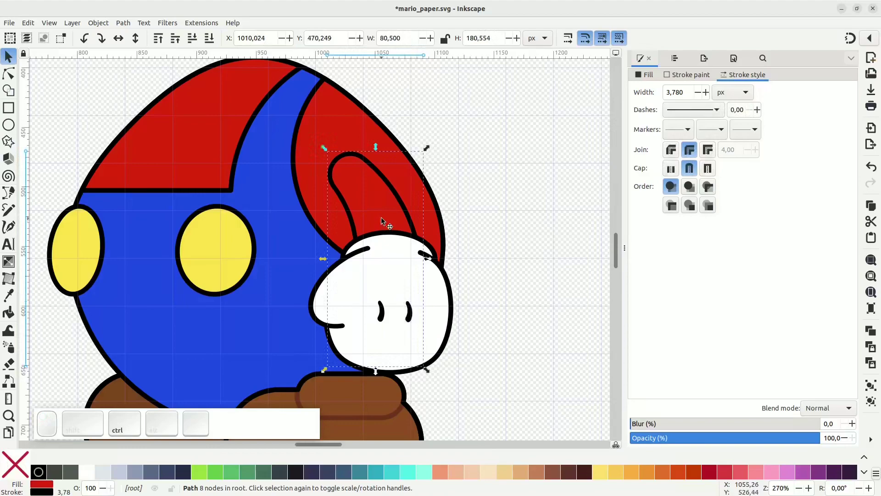
Group the right glove, its knuckle marks and the red sleeve into one object.
{"action": "left_click", "coordinate": [375, 254]}
{"action": "key", "text": "ctrl+shift+g"}
{"action": "left_click", "coordinate": [399, 280]}
{"action": "key", "text": "ctrl+z"}
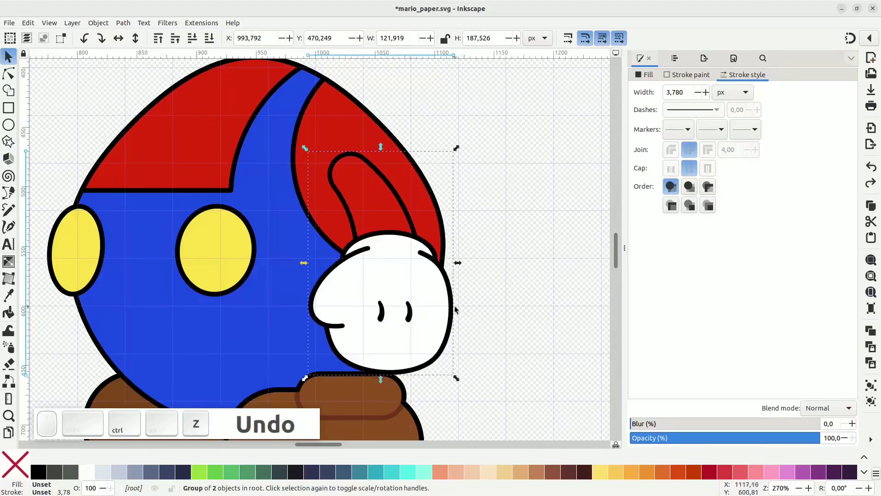
{"action": "left_click", "coordinate": [408, 313]}
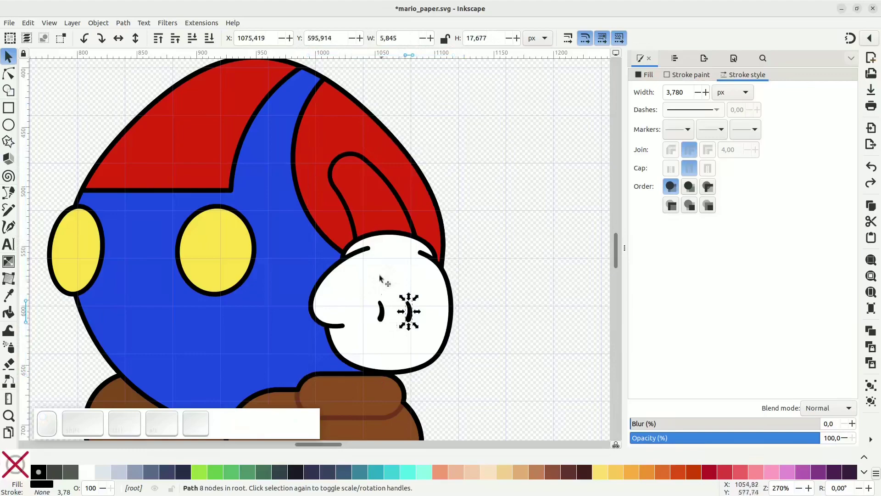
{"action": "left_click", "coordinate": [361, 205]}
{"action": "key", "text": "ctrl+shift+g"}
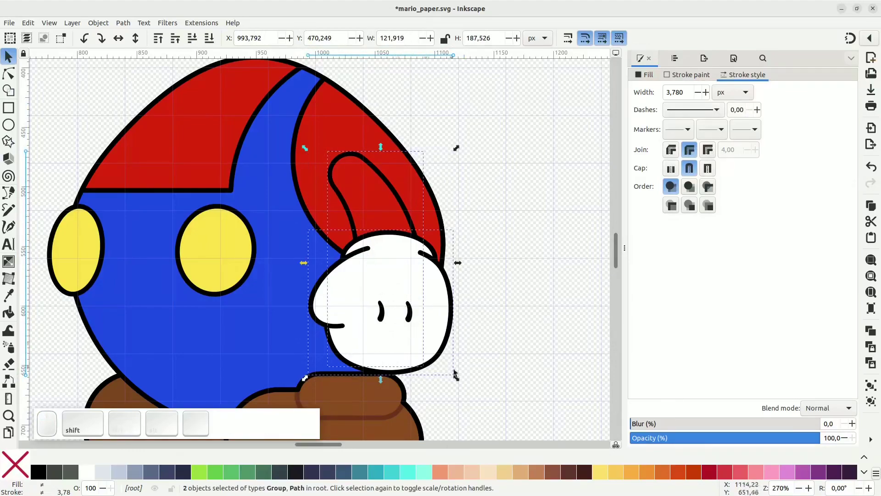
{"action": "left_click_drag", "start_coordinate": [505, 405], "coordinate": [268, 222]}
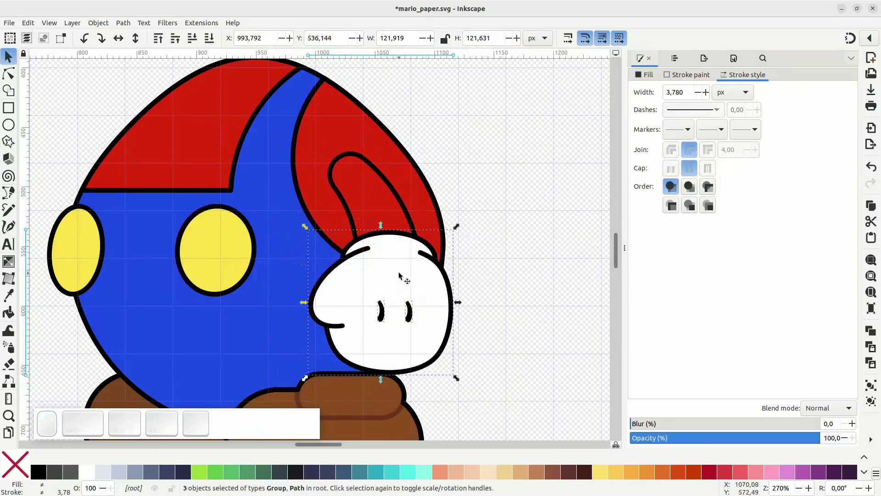
{"action": "key", "text": "ctrl+g"}
{"action": "left_click", "coordinate": [385, 201]}
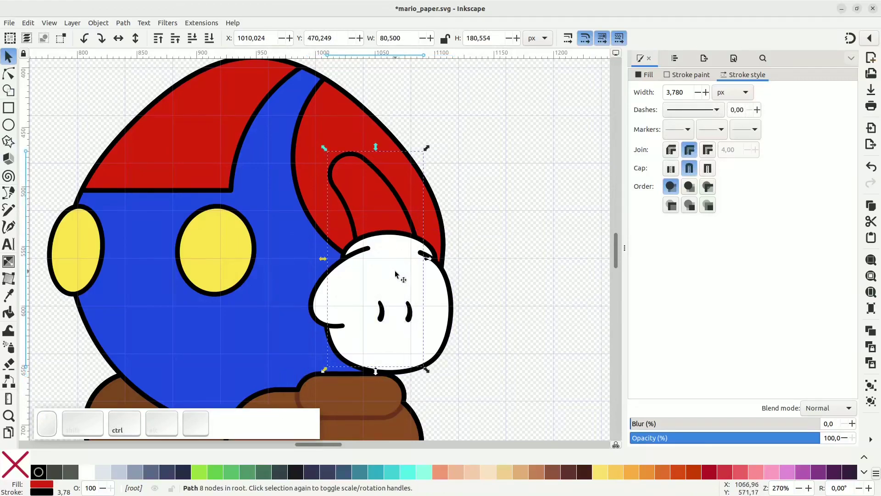
{"action": "left_click", "coordinate": [398, 275]}
{"action": "key", "text": "ctrl+shift+g"}
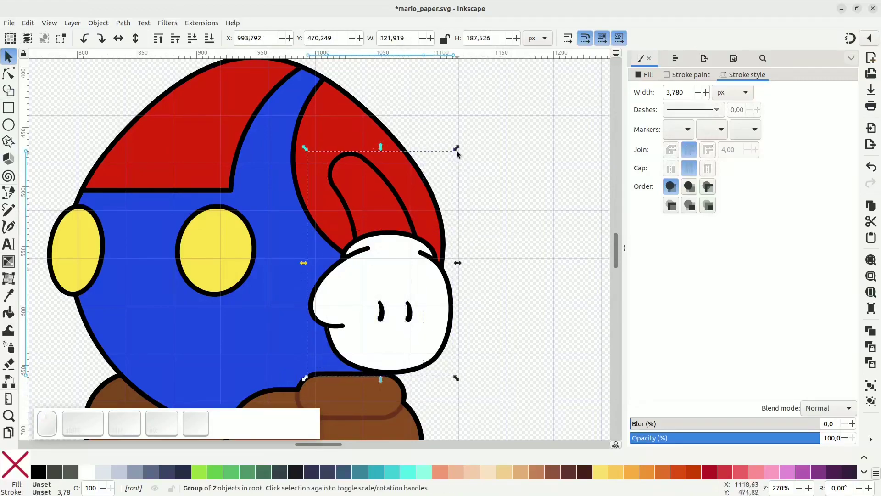
Scale the glove-and-sleeve group up using its corner handles.
{"action": "left_click", "coordinate": [461, 150]}
{"action": "left_click", "coordinate": [442, 321]}
{"action": "left_click", "coordinate": [456, 361]}
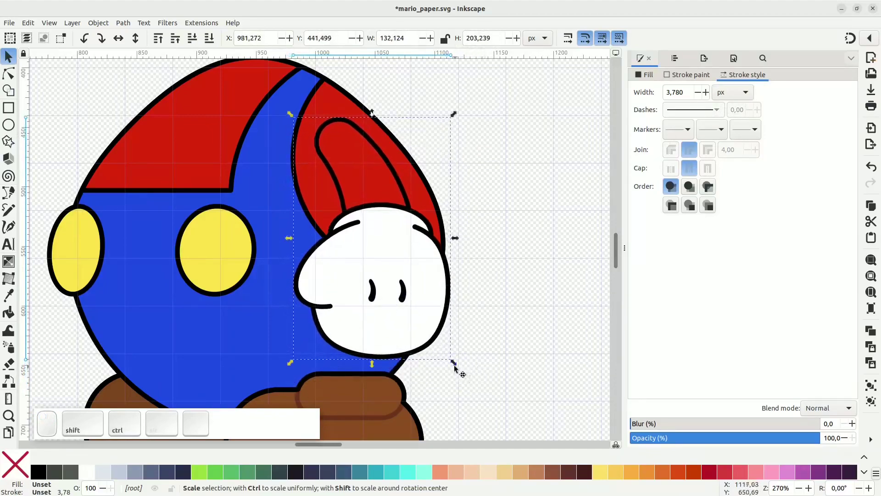
{"action": "left_click_drag", "start_coordinate": [454, 364], "coordinate": [441, 327]}
{"action": "left_click_drag", "start_coordinate": [433, 318], "coordinate": [401, 221]}
{"action": "left_click", "coordinate": [367, 176]}
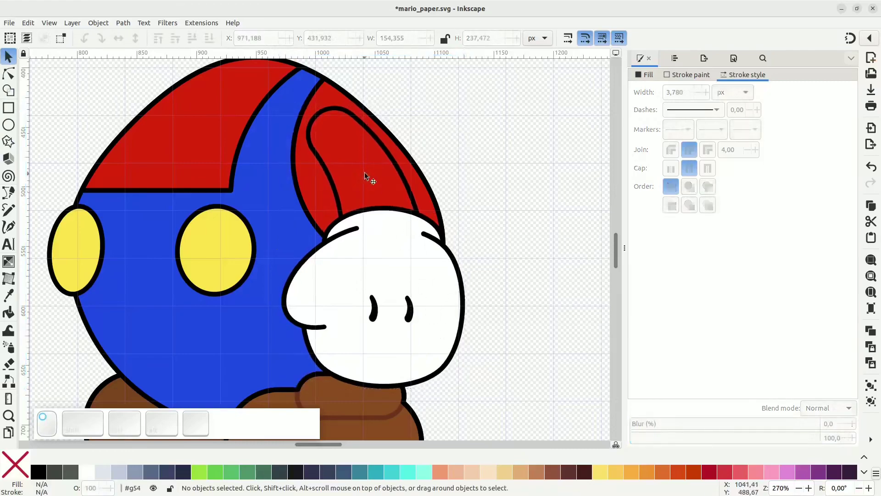
Rotate the sleeve and the glove group to tilt the arm slightly against the body.
{"action": "left_click", "coordinate": [368, 176]}
{"action": "left_click", "coordinate": [434, 105]}
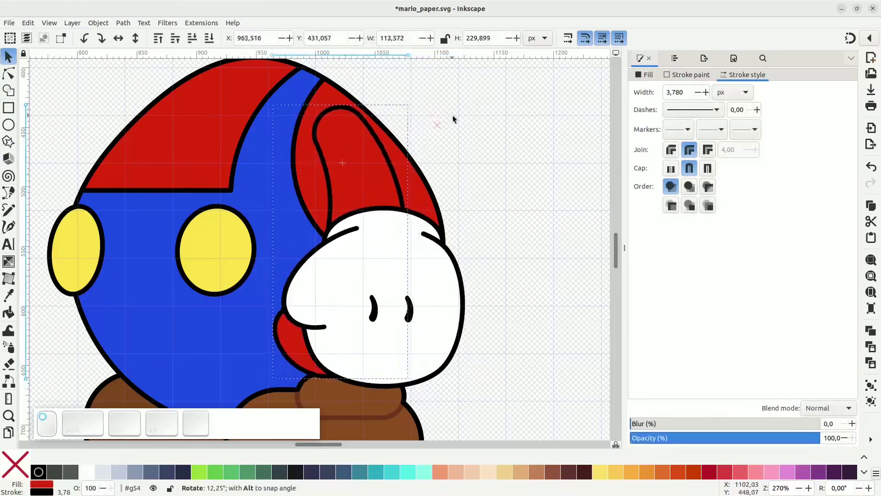
{"action": "left_click_drag", "start_coordinate": [378, 183], "coordinate": [413, 136]}
{"action": "left_click", "coordinate": [432, 98]}
{"action": "left_click_drag", "start_coordinate": [405, 153], "coordinate": [267, 175]}
{"action": "left_click", "coordinate": [264, 173]}
{"action": "left_click", "coordinate": [371, 224]}
{"action": "left_click", "coordinate": [436, 259]}
{"action": "left_click_drag", "start_coordinate": [475, 392], "coordinate": [464, 317]}
{"action": "scroll", "scroll_direction": "down", "scroll_amount": 3}
Place the mirrored left arm copy and delete its remaining knuckle mark.
{"action": "middle_click", "coordinate": [460, 291]}
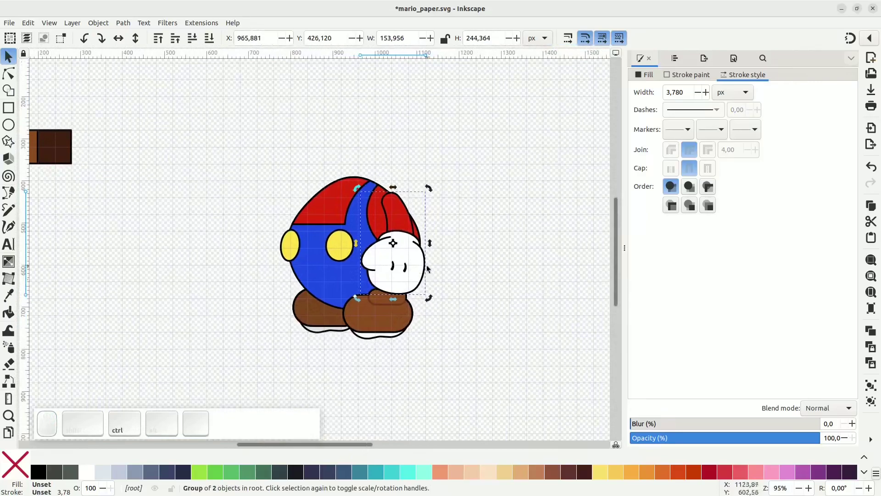
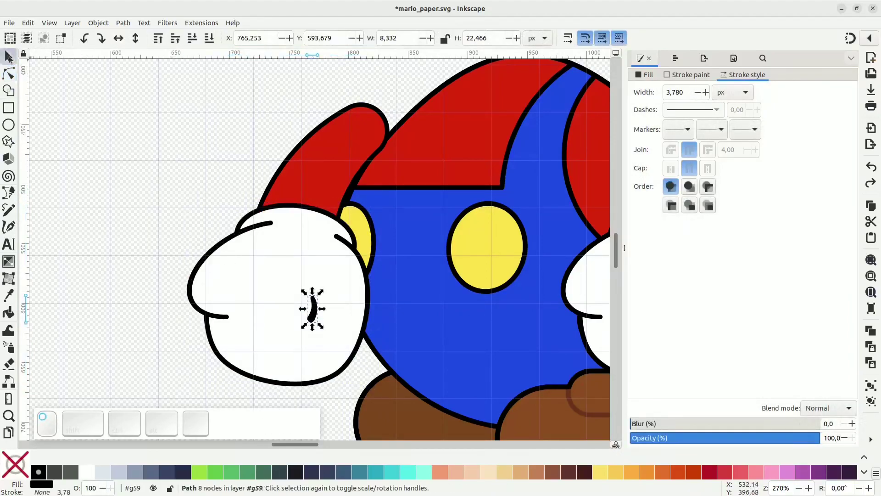
{"action": "key", "text": "Delete"}
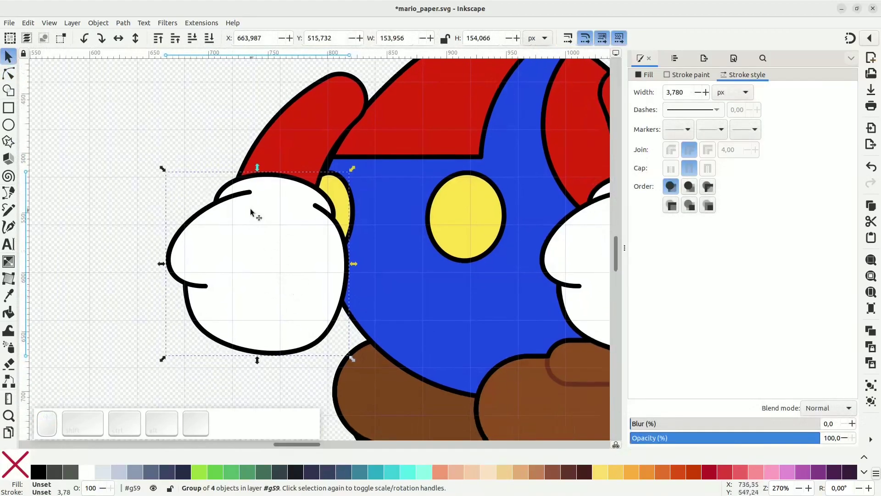
Reposition and reshape the curved finger and thumb lines on the left glove into a fist.
{"action": "left_click", "coordinate": [203, 287]}
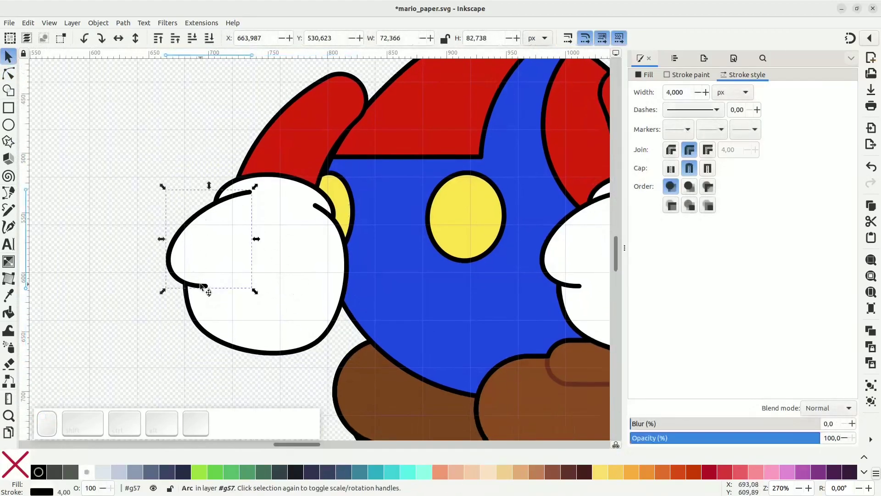
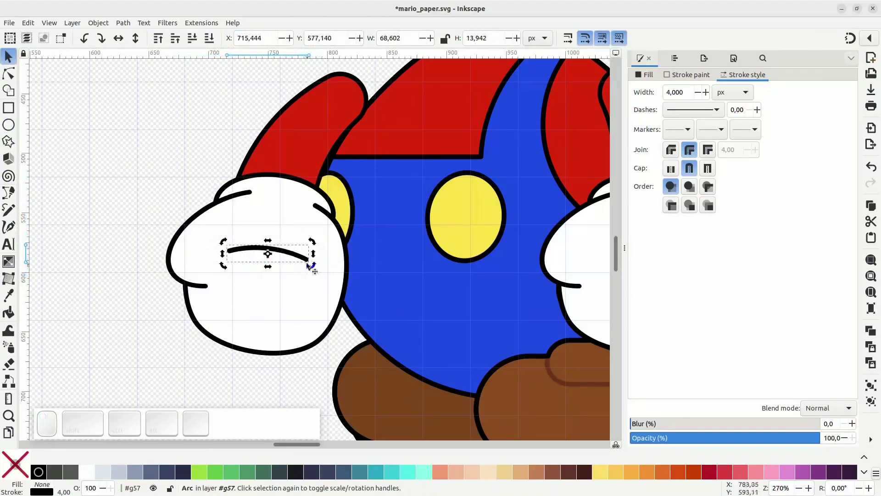
{"action": "left_click_drag", "start_coordinate": [301, 256], "coordinate": [244, 246]}
{"action": "left_click", "coordinate": [230, 198]}
{"action": "left_click", "coordinate": [244, 195]}
{"action": "scroll", "scroll_direction": "up", "scroll_amount": 3}
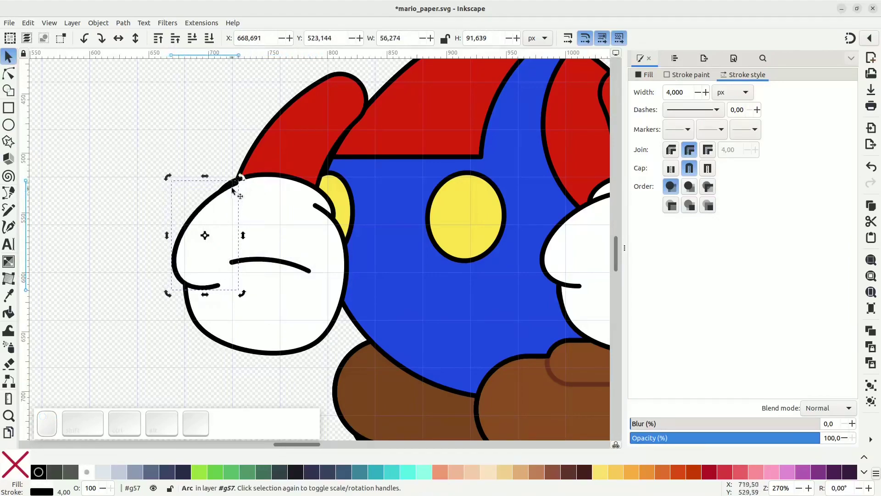
{"action": "left_click_drag", "start_coordinate": [232, 188], "coordinate": [231, 227]}
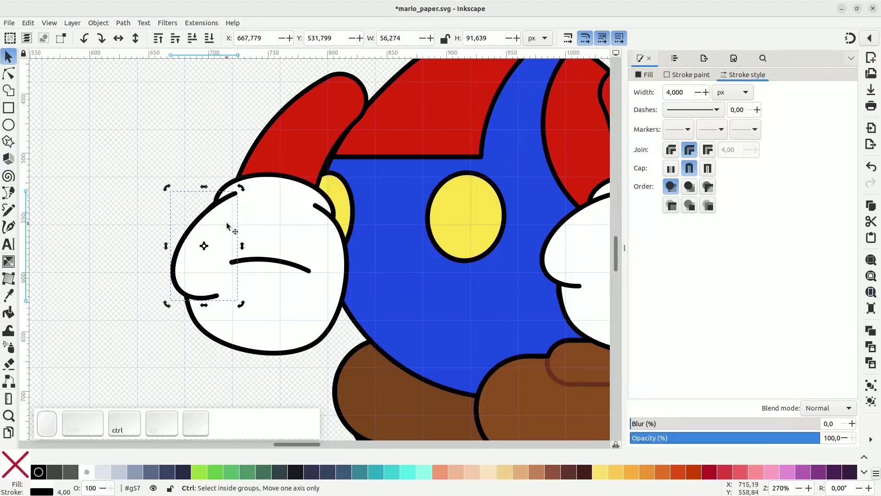
{"action": "key", "text": "ctrl+d"}
{"action": "left_click", "coordinate": [237, 198]}
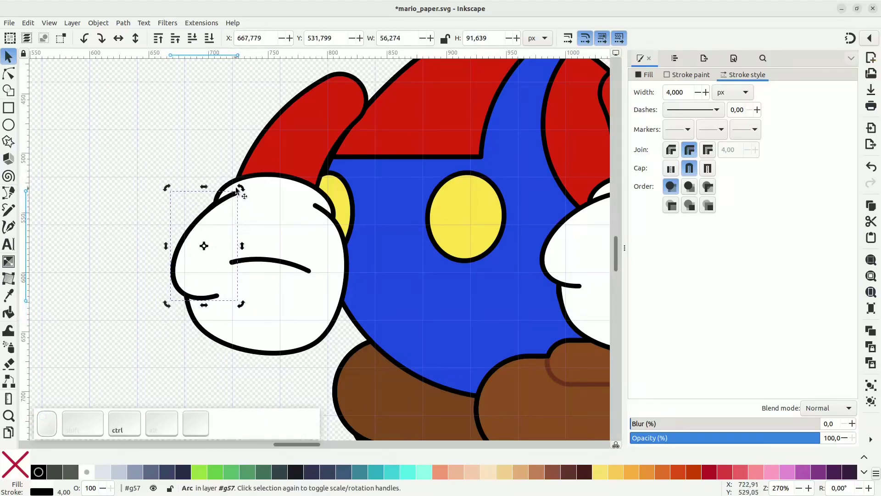
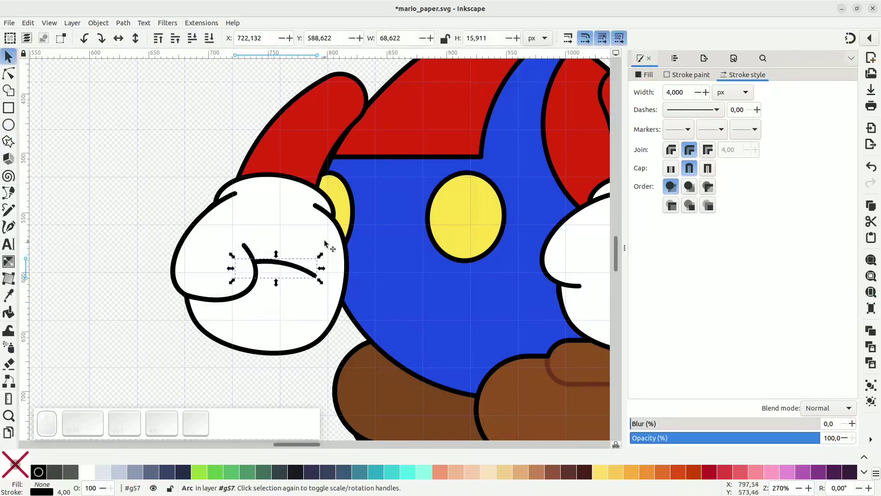
Select the left glove parts and try grouping and ungrouping them before moving the arm.
{"action": "left_click", "coordinate": [427, 189]}
{"action": "left_click", "coordinate": [316, 156]}
{"action": "left_click", "coordinate": [295, 194]}
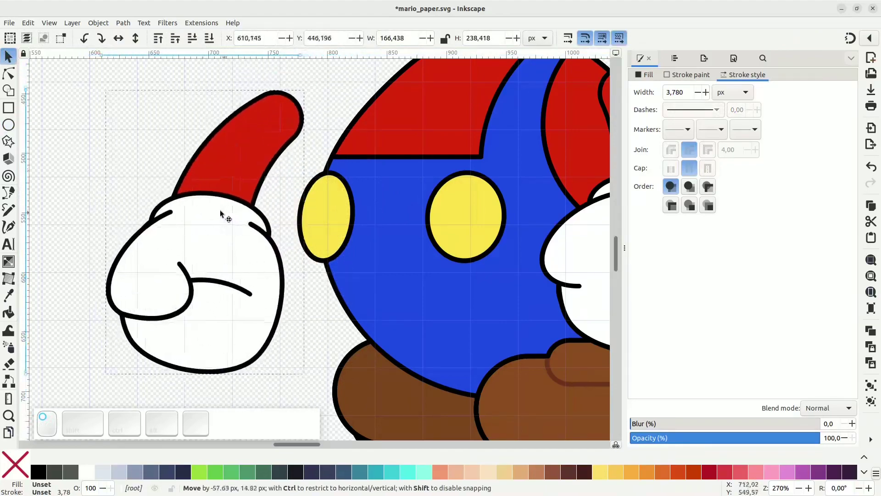
{"action": "key", "text": "ctrl+d"}
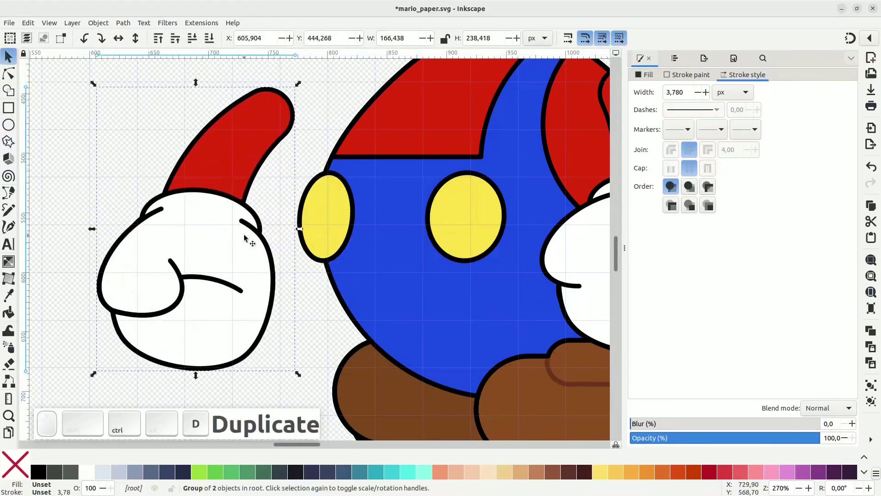
{"action": "left_click", "coordinate": [233, 235]}
{"action": "key", "text": "ctrl+z"}
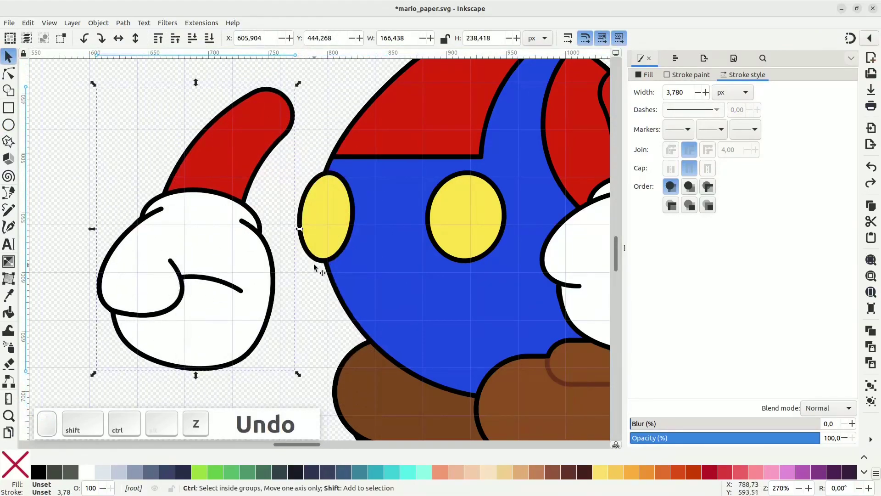
{"action": "key", "text": "ctrl+shift+g"}
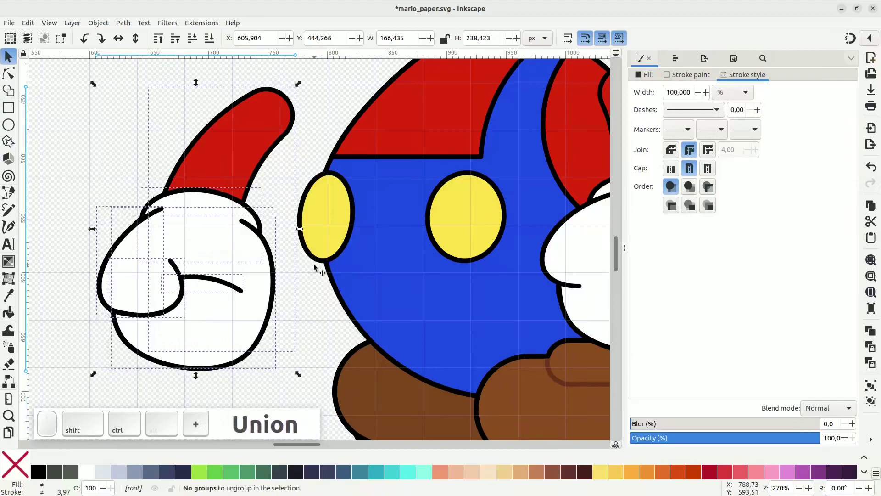
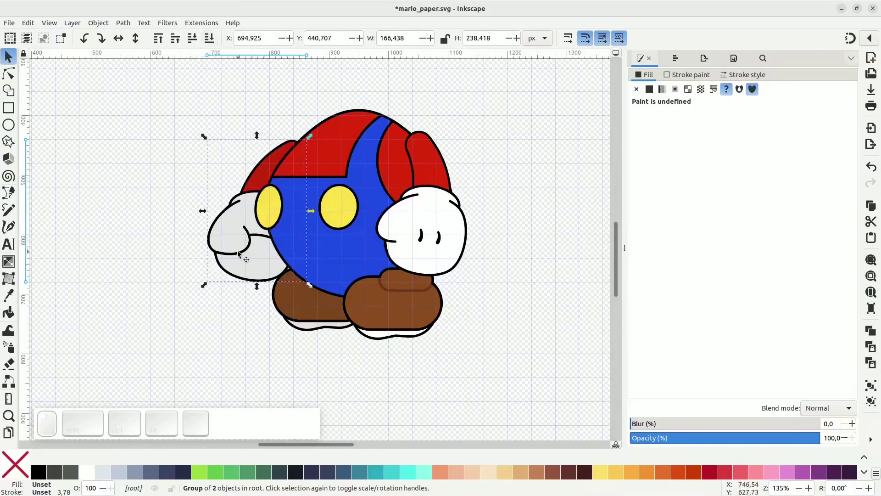
Rotate the right glove and sleeve group to retilt the arm.
{"action": "left_click_drag", "start_coordinate": [241, 254], "coordinate": [250, 248]}
{"action": "left_click", "coordinate": [250, 248]}
{"action": "left_click", "coordinate": [325, 134]}
{"action": "left_click_drag", "start_coordinate": [235, 234], "coordinate": [425, 261]}
{"action": "left_click", "coordinate": [438, 241]}
{"action": "left_click", "coordinate": [437, 229]}
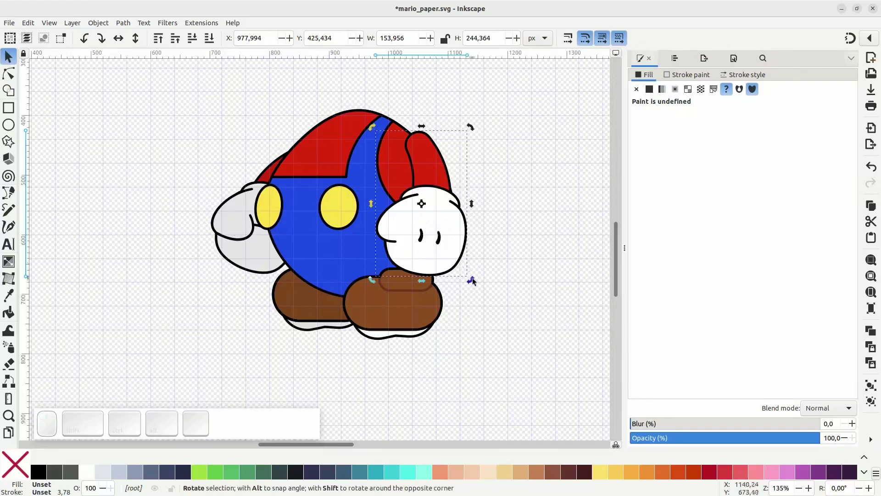
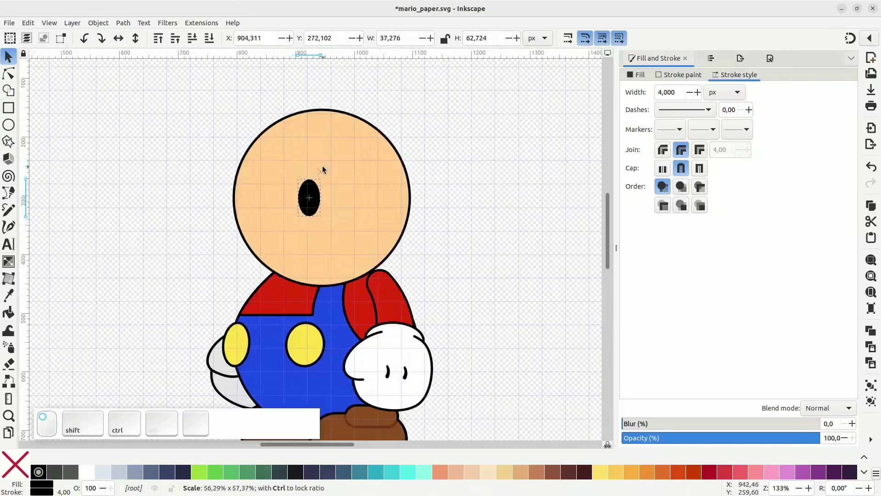
Resize the black eye oval and duplicate it for the second eye.
{"action": "left_click_drag", "start_coordinate": [316, 207], "coordinate": [355, 173]}
{"action": "key", "text": "space"}
{"action": "left_click", "coordinate": [371, 171]}
{"action": "key", "text": "ctrl+d"}
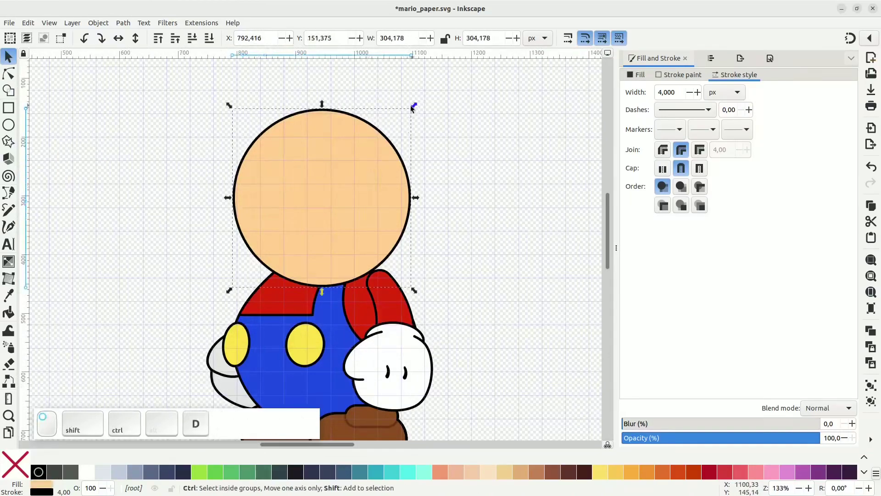
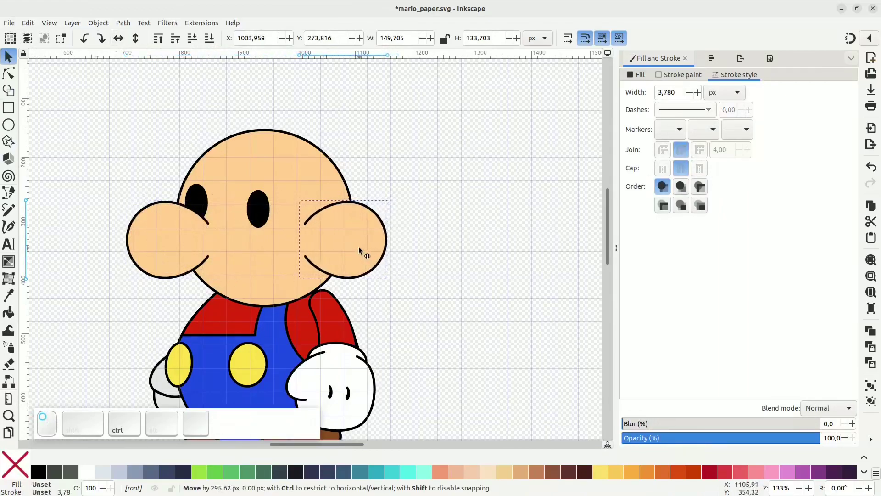
Select the right-hand head bump and edit its nodes into an ear outline.
{"action": "left_click", "coordinate": [360, 232]}
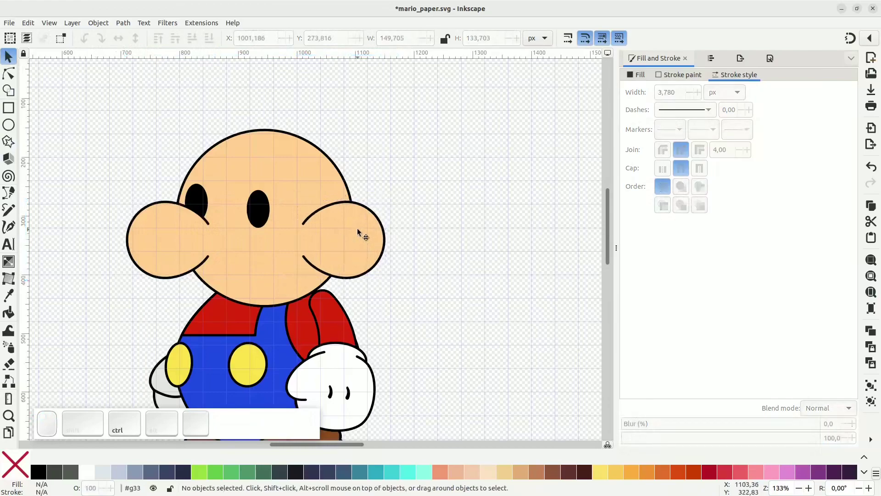
{"action": "left_click", "coordinate": [361, 232]}
{"action": "scroll", "scroll_direction": "up", "scroll_amount": 3}
{"action": "left_click", "coordinate": [327, 177]}
{"action": "left_click", "coordinate": [334, 178]}
{"action": "left_click", "coordinate": [334, 178]}
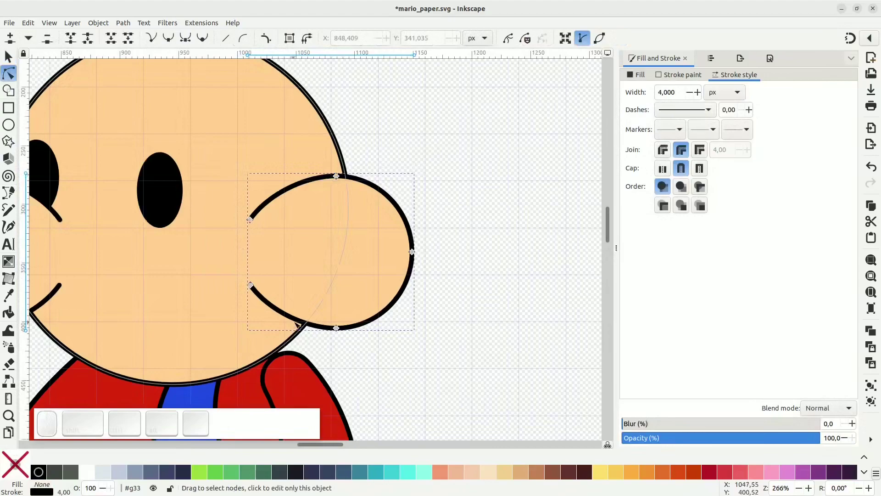
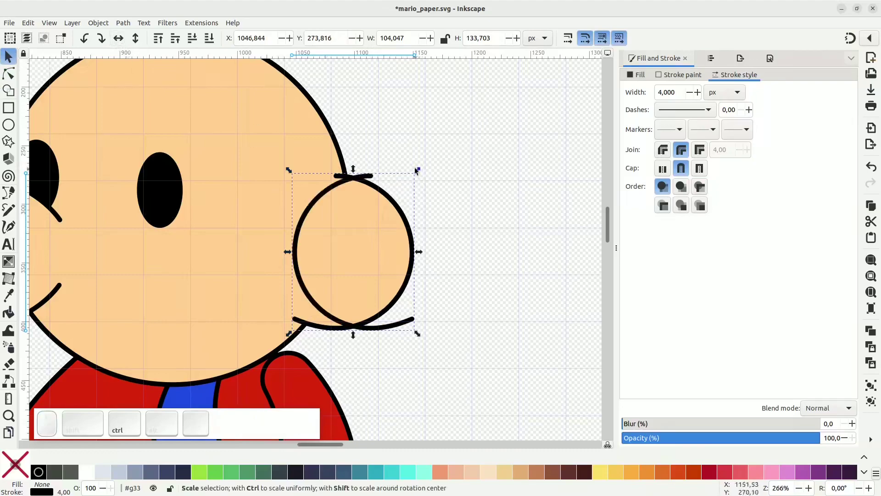
Resize the ear shape and bend a small line into an inner ear curl.
{"action": "left_click_drag", "start_coordinate": [421, 170], "coordinate": [369, 226]}
{"action": "left_click_drag", "start_coordinate": [357, 225], "coordinate": [363, 247]}
{"action": "key", "text": "ctrl+d"}
{"action": "left_click_drag", "start_coordinate": [345, 237], "coordinate": [329, 269]}
{"action": "left_click", "coordinate": [326, 265]}
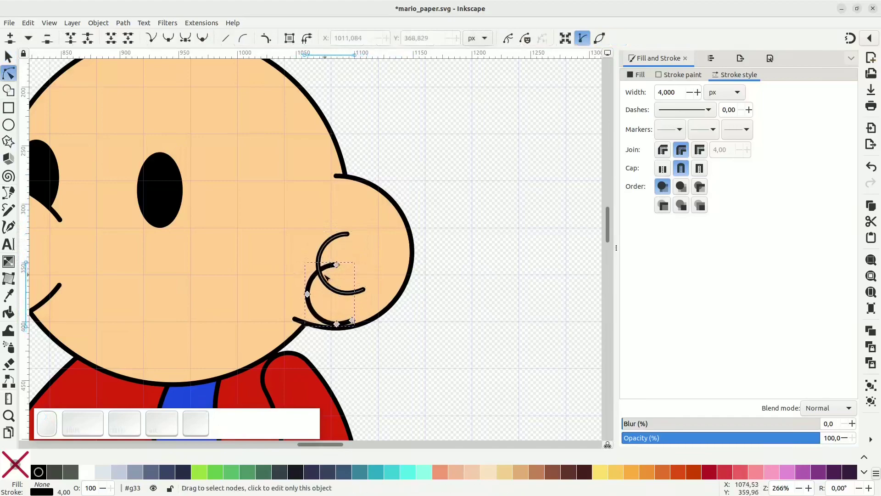
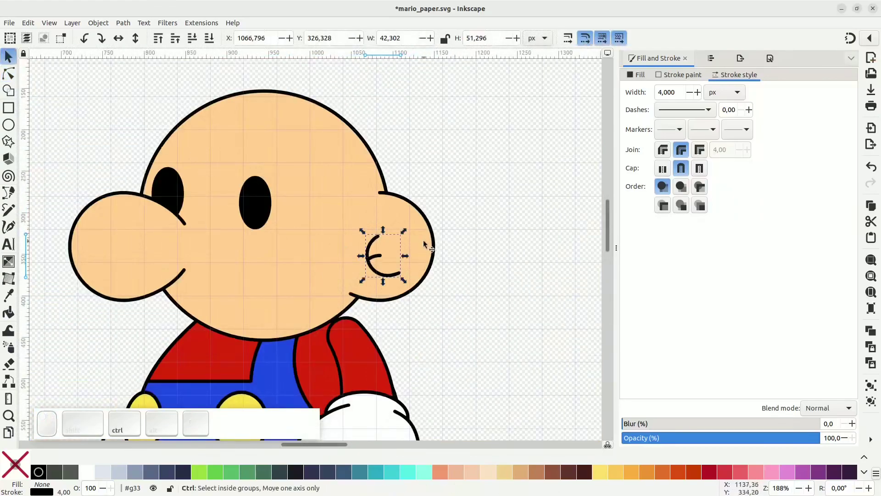
Draw circles beside and under the nose and duplicate them into mustache lobes.
{"action": "scroll", "scroll_direction": "up", "scroll_amount": 3}
{"action": "left_click", "coordinate": [439, 257]}
{"action": "left_click", "coordinate": [384, 293]}
{"action": "left_click", "coordinate": [385, 287]}
{"action": "left_click", "coordinate": [403, 271]}
{"action": "scroll", "scroll_direction": "down", "scroll_amount": 3}
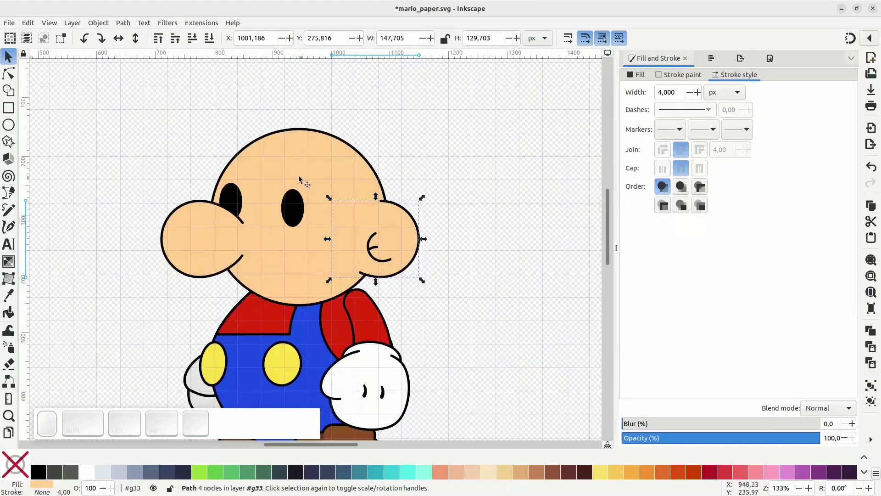
{"action": "left_click", "coordinate": [297, 176]}
{"action": "key", "text": "ctrl+d"}
{"action": "left_click_drag", "start_coordinate": [392, 127], "coordinate": [306, 227]}
{"action": "left_click_drag", "start_coordinate": [304, 222], "coordinate": [260, 276]}
{"action": "key", "text": "space"}
{"action": "key", "text": "space"}
{"action": "key", "text": "space"}
{"action": "key", "text": "space"}
Arrange the lobes in a row under the nose and union them with the oval into one mustache.
{"action": "left_click", "coordinate": [273, 277]}
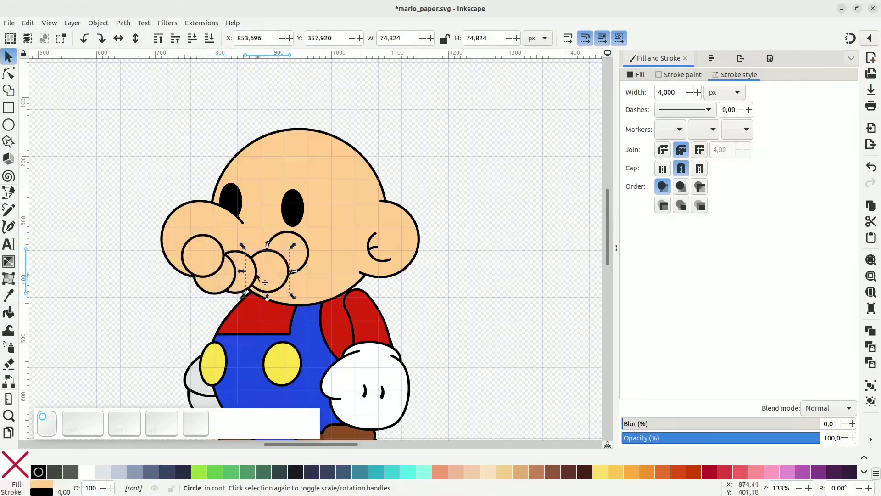
{"action": "left_click", "coordinate": [251, 278]}
{"action": "left_click_drag", "start_coordinate": [233, 279], "coordinate": [221, 258]}
{"action": "left_click", "coordinate": [220, 259]}
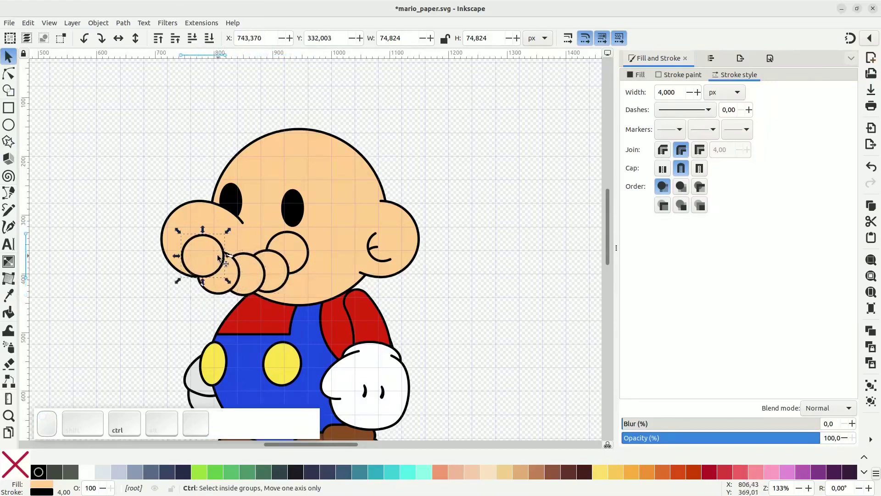
{"action": "key", "text": "ctrl+d"}
{"action": "left_click_drag", "start_coordinate": [231, 261], "coordinate": [305, 260]}
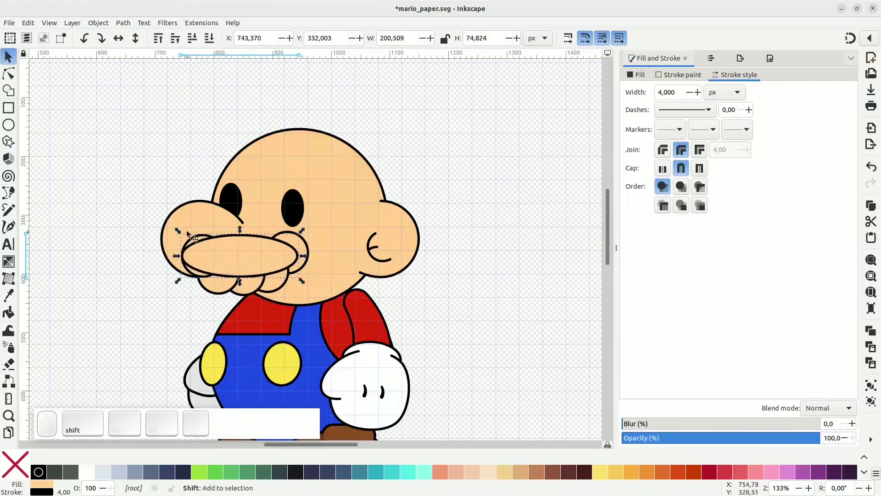
{"action": "left_click", "coordinate": [182, 231]}
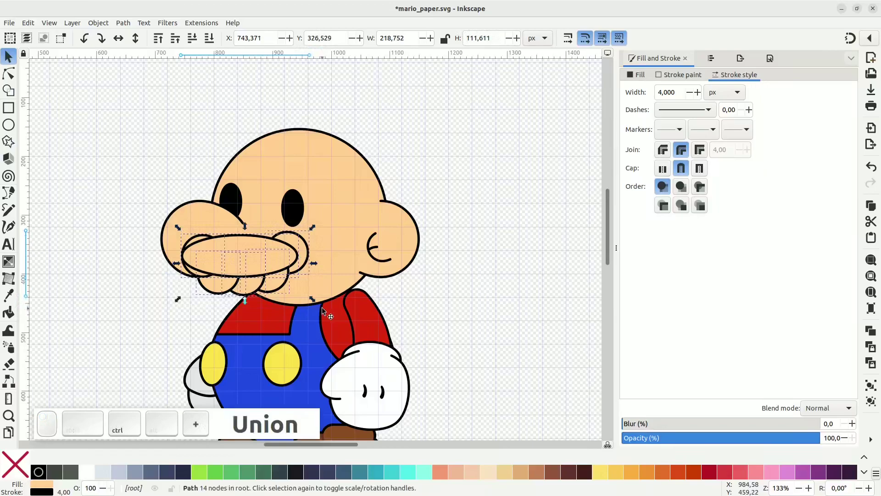
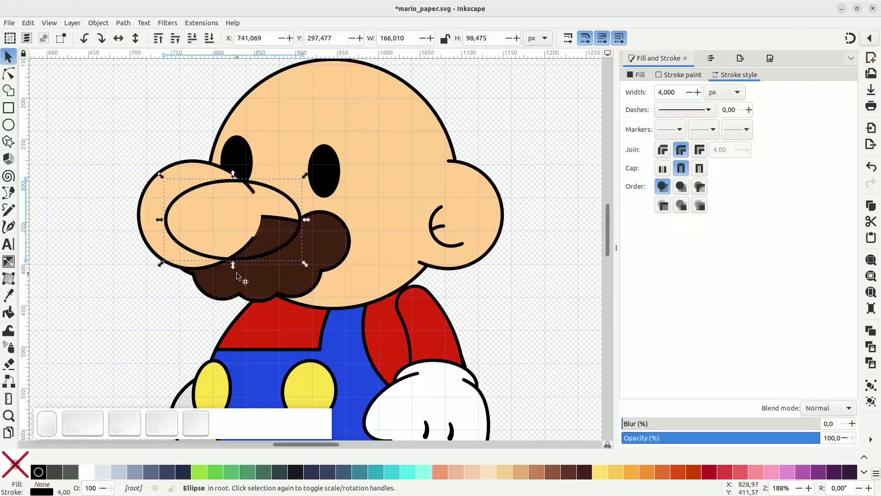
Lower the brown mustache so it stays beneath the nose oval.
{"action": "left_click_drag", "start_coordinate": [236, 268], "coordinate": [262, 277]}
{"action": "left_click", "coordinate": [293, 277]}
{"action": "key", "text": "ctrl+shift+-"}
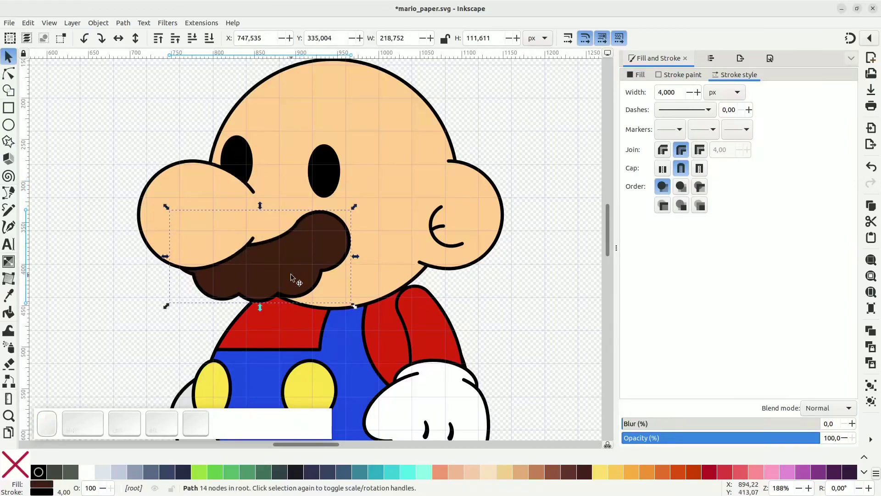
{"action": "key", "text": "ctrl+z"}
{"action": "left_click", "coordinate": [253, 249]}
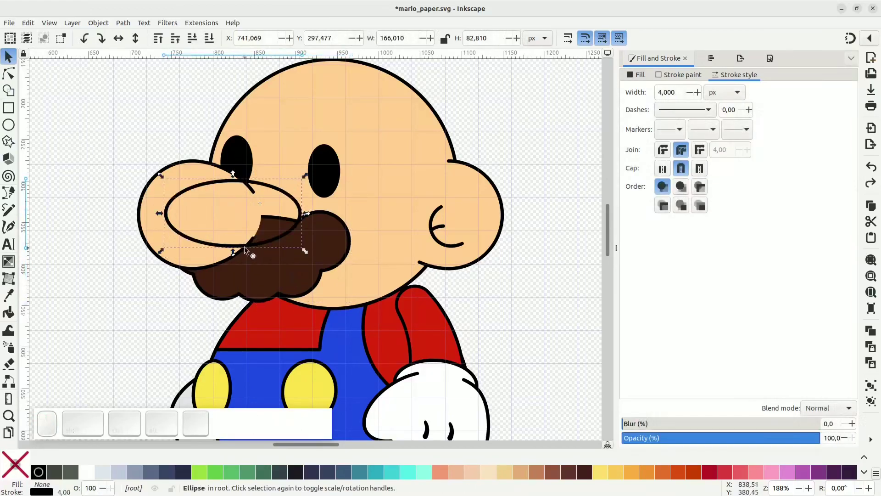
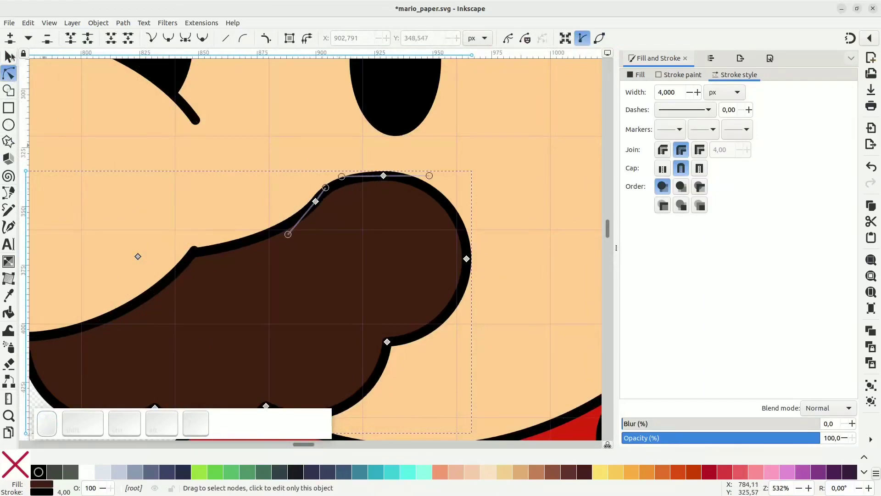
Node-edit the mustache's top edge to smooth its upper curve.
{"action": "left_click", "coordinate": [13, 57]}
{"action": "scroll", "scroll_direction": "down", "scroll_amount": 3}
{"action": "middle_click", "coordinate": [470, 212]}
{"action": "middle_click", "coordinate": [461, 191]}
{"action": "scroll", "scroll_direction": "up", "scroll_amount": 3}
{"action": "left_click", "coordinate": [333, 202]}
{"action": "left_click_drag", "start_coordinate": [336, 210], "coordinate": [380, 220]}
{"action": "left_click_drag", "start_coordinate": [410, 220], "coordinate": [429, 235]}
{"action": "left_click", "coordinate": [486, 243]}
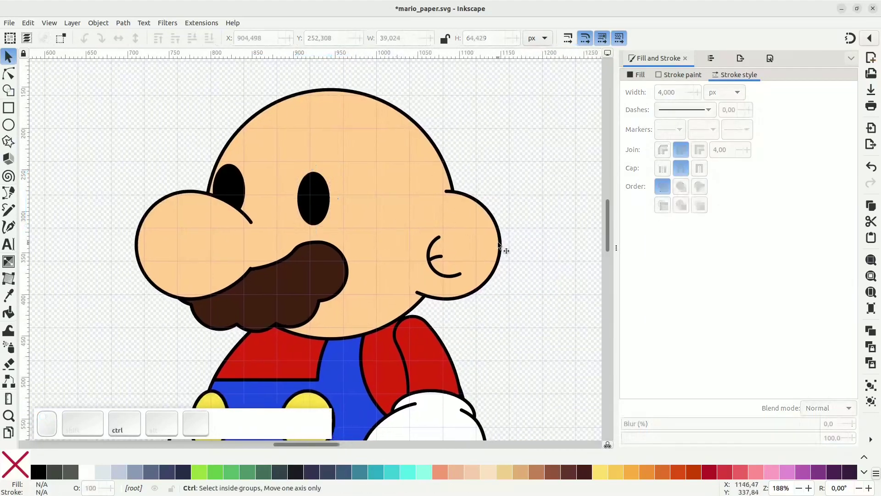
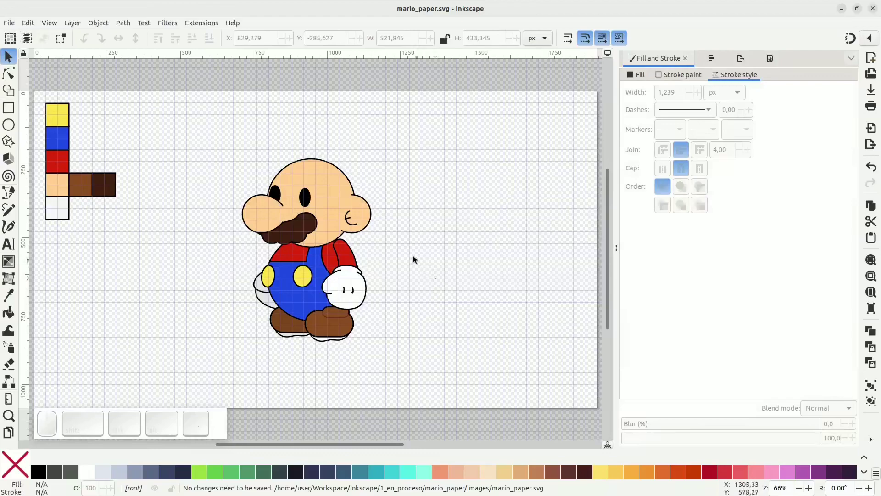
Select the head circle to start the red cap on top of it.
{"action": "left_click", "coordinate": [322, 185]}
{"action": "left_click", "coordinate": [323, 184]}
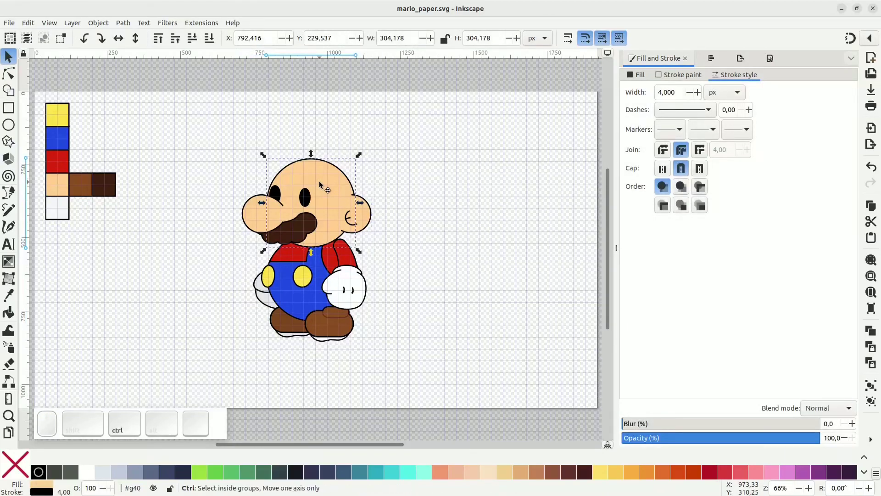
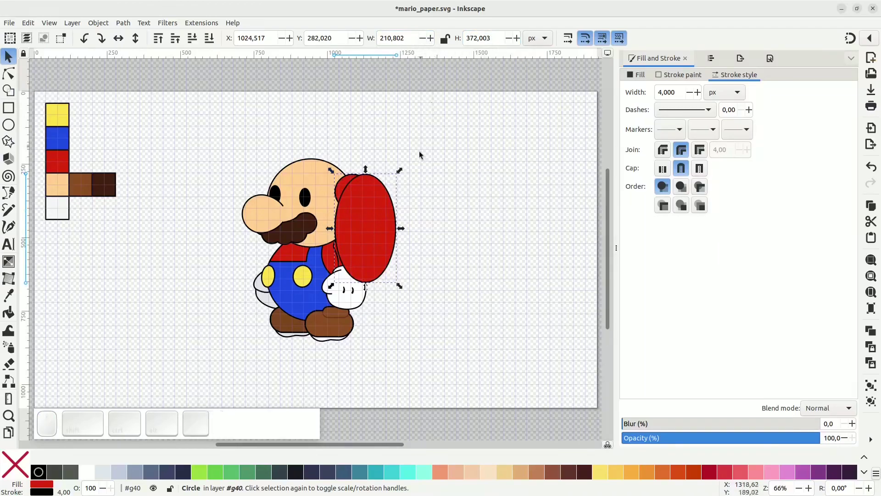
Stretch the red circle into a tall oval, tilt it sideways and move it over the head.
{"action": "left_click_drag", "start_coordinate": [378, 261], "coordinate": [357, 148]}
{"action": "left_click", "coordinate": [358, 148]}
{"action": "left_click", "coordinate": [382, 96]}
{"action": "key", "text": "ctrl+z"}
{"action": "left_click", "coordinate": [348, 157]}
{"action": "left_click_drag", "start_coordinate": [383, 98], "coordinate": [327, 181]}
{"action": "left_click_drag", "start_coordinate": [341, 206], "coordinate": [350, 135]}
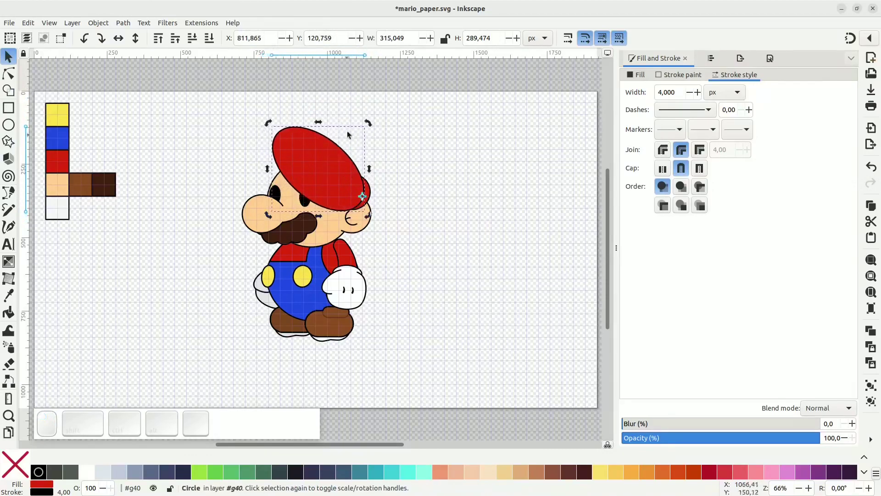
Resize and re-tilt the cap oval, then reshape its outline to fit the head.
{"action": "left_click_drag", "start_coordinate": [373, 125], "coordinate": [346, 193]}
{"action": "left_click_drag", "start_coordinate": [351, 197], "coordinate": [371, 199]}
{"action": "left_click", "coordinate": [376, 197]}
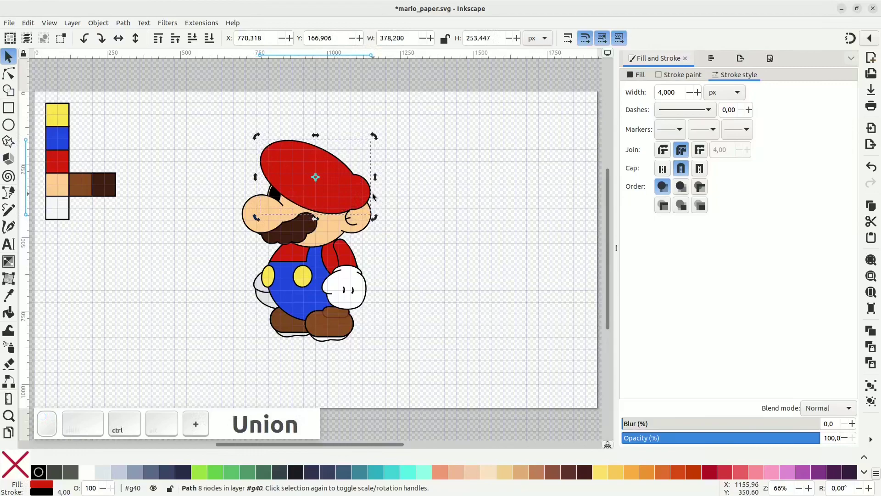
{"action": "left_click", "coordinate": [214, 43]}
{"action": "left_click_drag", "start_coordinate": [298, 157], "coordinate": [358, 180]}
{"action": "left_click", "coordinate": [363, 182]}
{"action": "key", "text": "ctrl+z"}
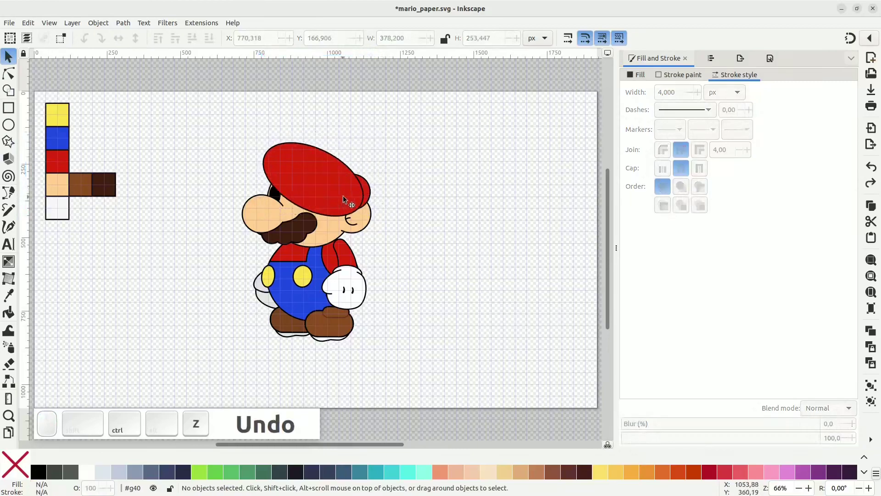
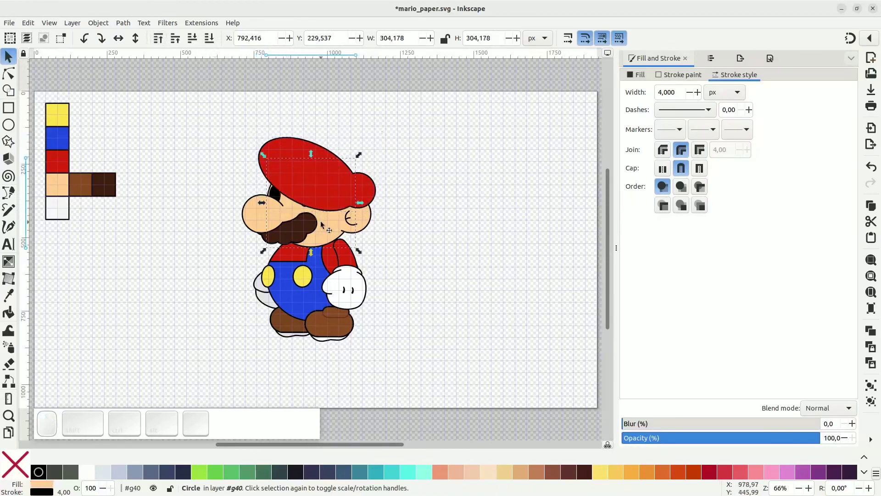
Duplicate a shape over the cap, cut away the lower part and reselect the red cap.
{"action": "left_click", "coordinate": [367, 227]}
{"action": "left_click", "coordinate": [158, 43]}
{"action": "left_click", "coordinate": [296, 211]}
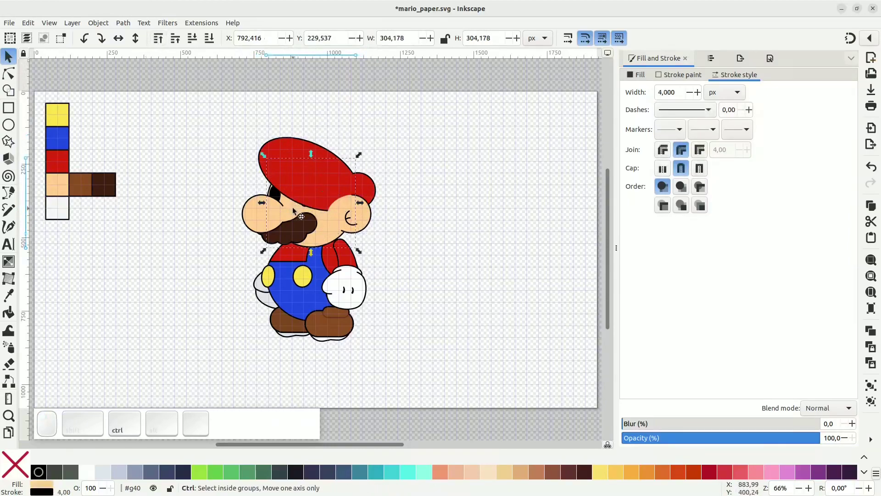
{"action": "key", "text": "ctrl+d"}
{"action": "left_click_drag", "start_coordinate": [331, 196], "coordinate": [320, 218]}
{"action": "key", "text": "Delete"}
{"action": "left_click", "coordinate": [331, 187]}
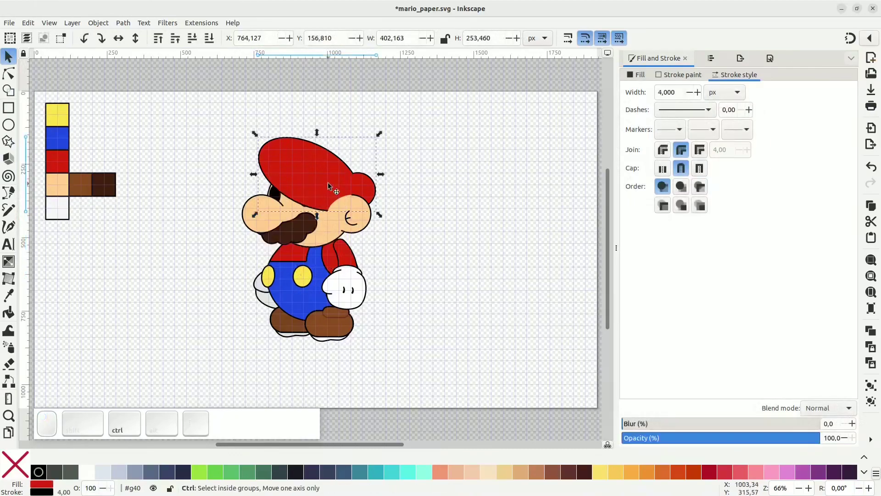
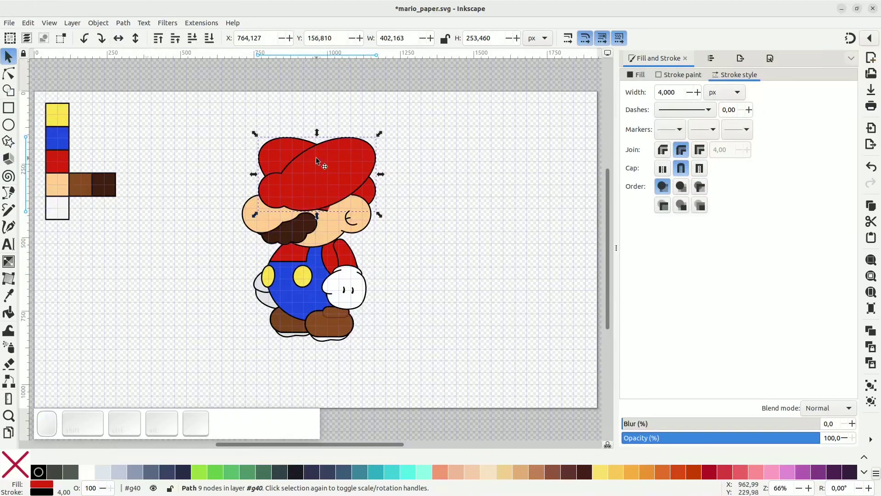
Trim the cap into a rounded crown with a brim, exposing the eyes, nose and mustache.
{"action": "left_click", "coordinate": [353, 168]}
{"action": "left_click", "coordinate": [334, 194]}
{"action": "left_click_drag", "start_coordinate": [353, 166], "coordinate": [344, 222]}
{"action": "left_click_drag", "start_coordinate": [343, 221], "coordinate": [366, 242]}
{"action": "left_click", "coordinate": [339, 226]}
{"action": "left_click", "coordinate": [364, 245]}
{"action": "left_click_drag", "start_coordinate": [352, 224], "coordinate": [307, 175]}
{"action": "left_click", "coordinate": [298, 162]}
Adjust the zoom beside the cap and switch to the Circle/Ellipse tool.
{"action": "key", "text": "ctrl+-"}
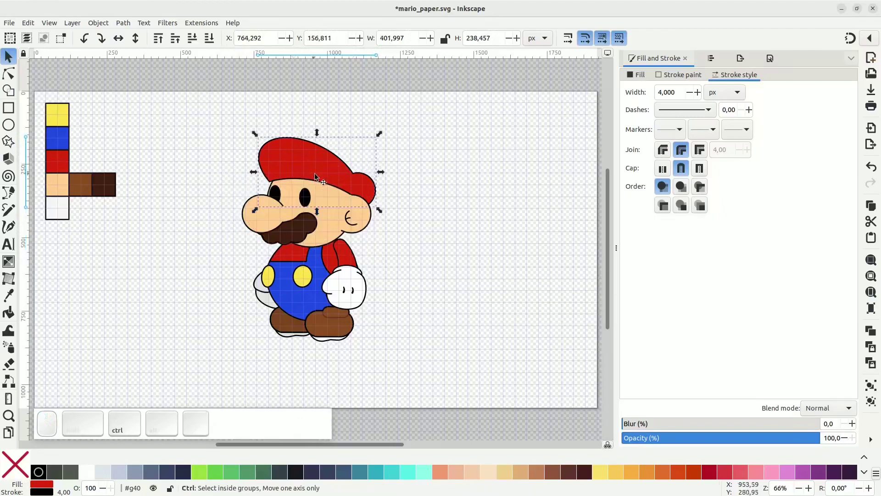
{"action": "scroll", "scroll_direction": "up", "scroll_amount": 3}
{"action": "left_click", "coordinate": [308, 176]}
{"action": "left_click_drag", "start_coordinate": [298, 177], "coordinate": [124, 124]}
{"action": "left_click", "coordinate": [17, 126]}
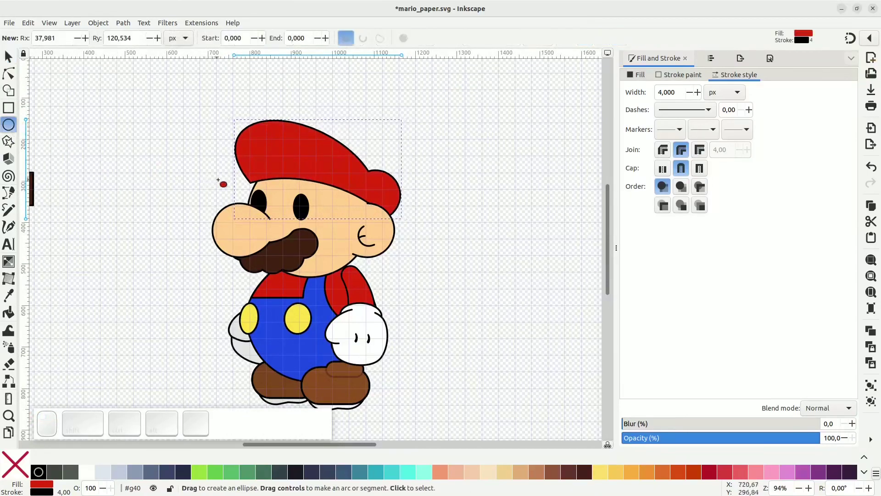
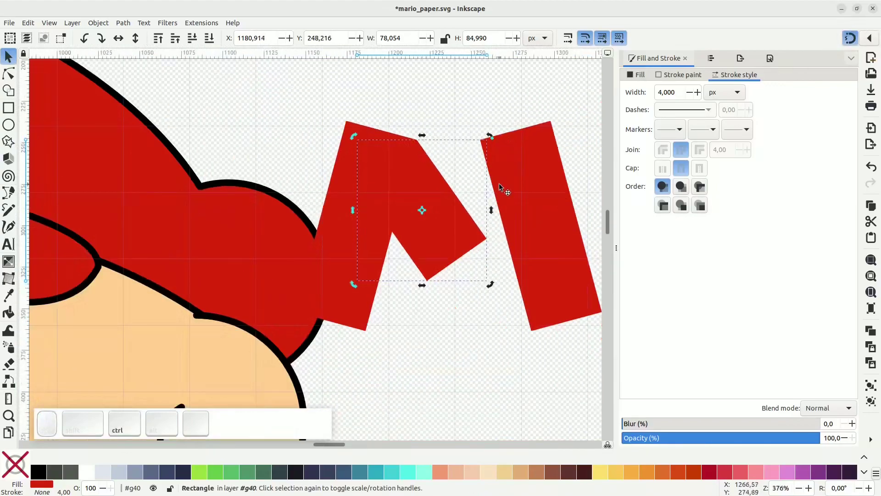
Remove the M's right-hand bar, leaving the two joined tilted red pieces beside the cap.
{"action": "left_click", "coordinate": [496, 188]}
{"action": "left_click", "coordinate": [488, 185]}
{"action": "key", "text": "Delete"}
{"action": "left_click", "coordinate": [375, 245]}
{"action": "left_click", "coordinate": [316, 219]}
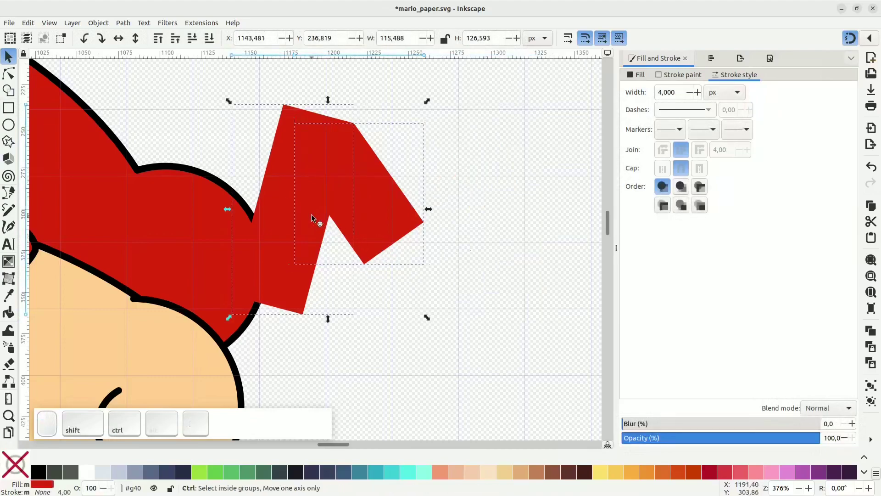
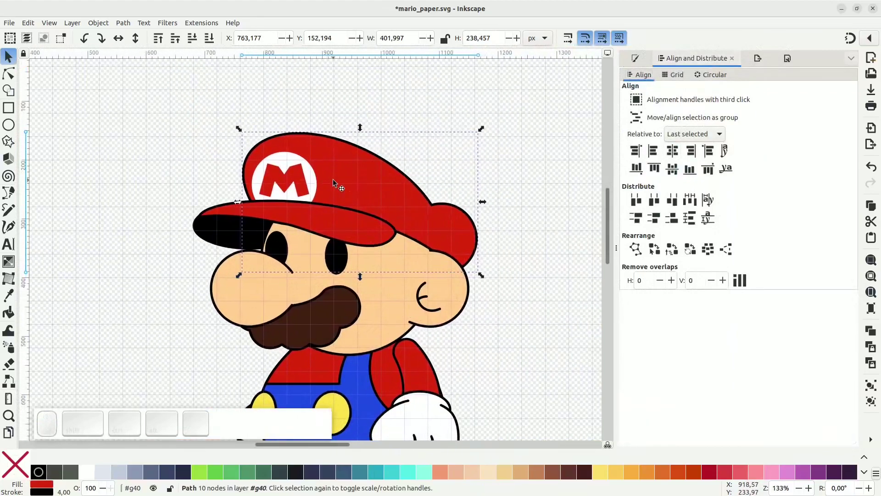
Drag the white circle and red M from beside the cap onto the cap's upper front.
{"action": "left_click", "coordinate": [291, 184]}
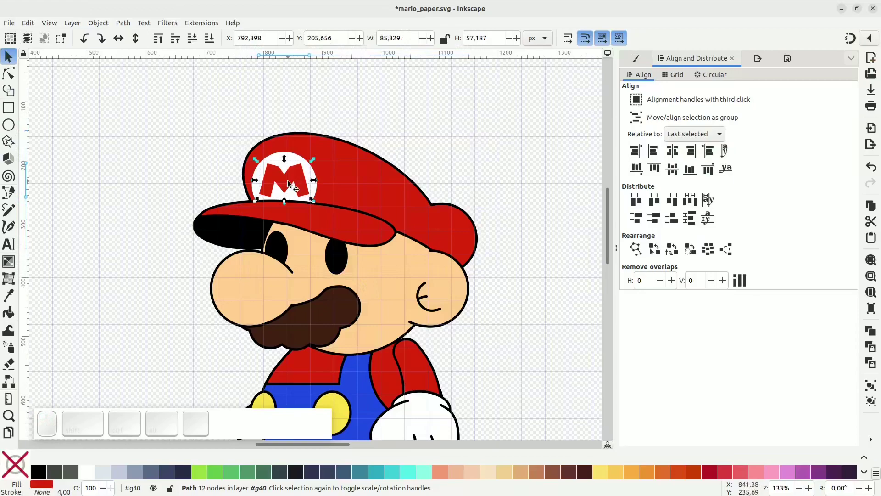
{"action": "left_click", "coordinate": [367, 183]}
{"action": "left_click", "coordinate": [409, 193]}
{"action": "left_click_drag", "start_coordinate": [485, 131], "coordinate": [460, 228]}
{"action": "left_click_drag", "start_coordinate": [448, 227], "coordinate": [417, 254]}
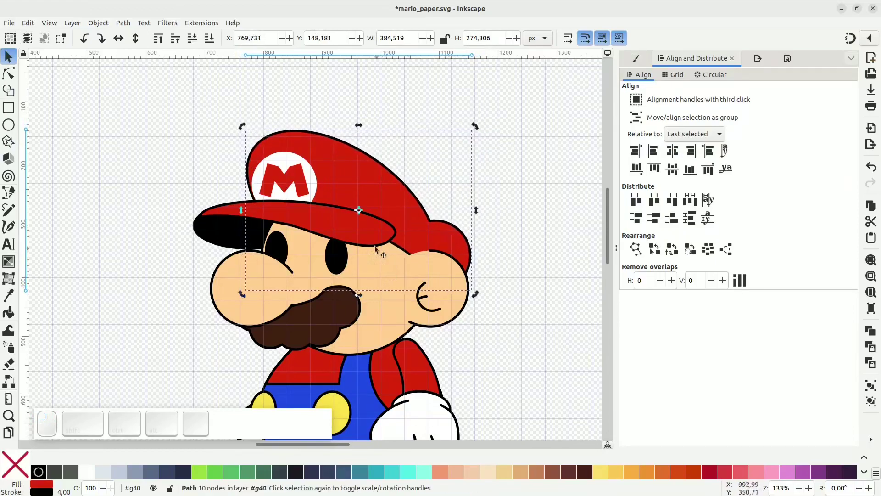
{"action": "left_click_drag", "start_coordinate": [396, 219], "coordinate": [296, 200]}
Group the white circle and red M into one emblem.
{"action": "left_click", "coordinate": [290, 186]}
{"action": "left_click", "coordinate": [285, 159]}
{"action": "left_click", "coordinate": [276, 157]}
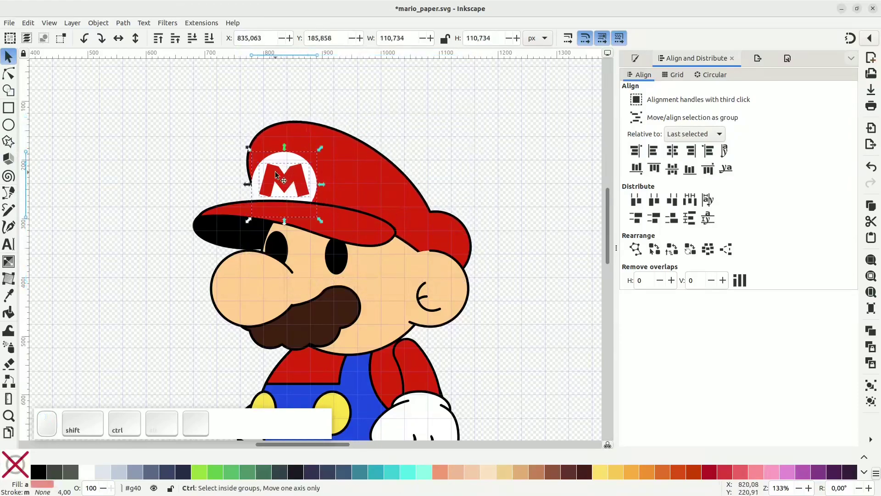
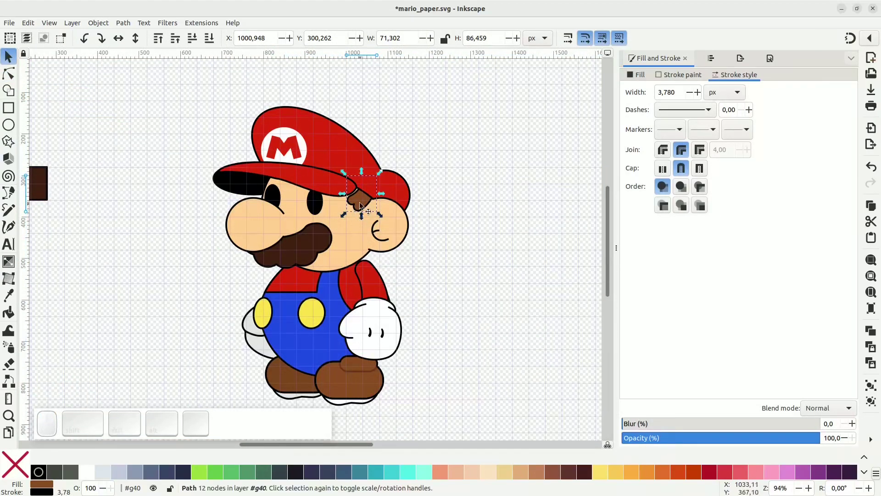
Nudge the brown sideburn into place and make the mustache slightly smaller.
{"action": "left_click", "coordinate": [366, 207]}
{"action": "left_click", "coordinate": [382, 215]}
{"action": "left_click", "coordinate": [370, 209]}
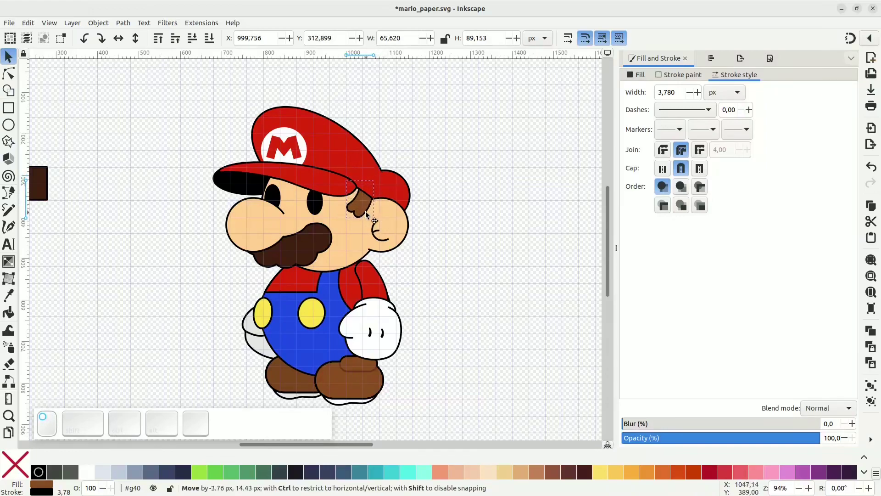
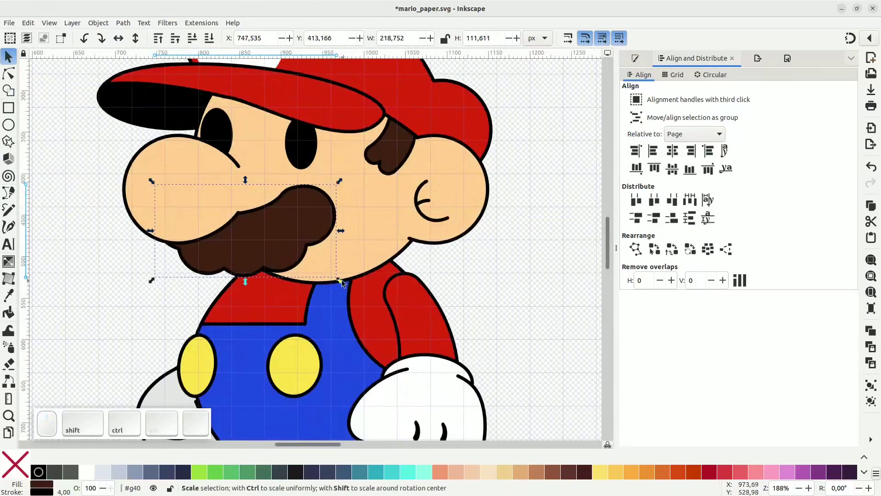
{"action": "left_click_drag", "start_coordinate": [345, 283], "coordinate": [316, 247]}
{"action": "left_click", "coordinate": [311, 236]}
Shrink Mario's front black eye oval to refine the face proportions.
{"action": "left_click", "coordinate": [301, 152]}
{"action": "left_click", "coordinate": [310, 152]}
{"action": "left_click", "coordinate": [299, 190]}
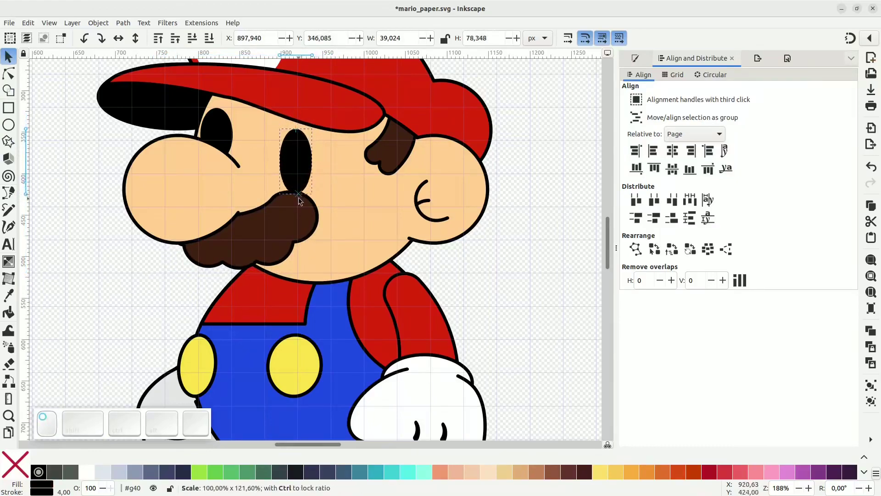
{"action": "left_click", "coordinate": [320, 200]}
{"action": "left_click", "coordinate": [303, 179]}
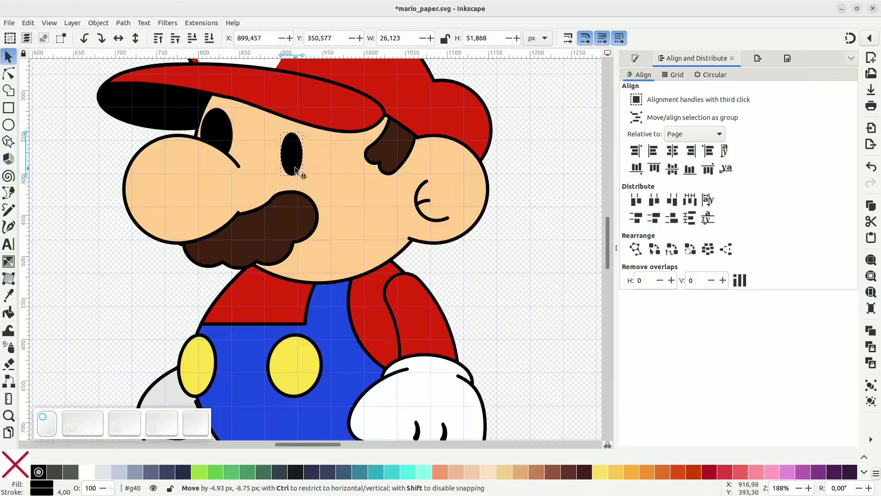
{"action": "left_click", "coordinate": [219, 127]}
{"action": "key", "text": "Delete"}
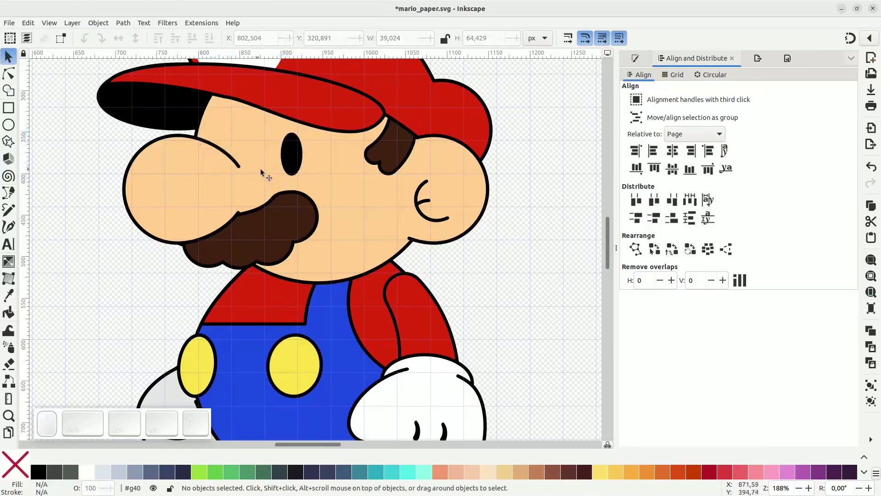
Nudge the back eye, then move the brown sideburn up under the cap's edge.
{"action": "left_click_drag", "start_coordinate": [298, 166], "coordinate": [393, 164]}
{"action": "key", "text": "space"}
{"action": "left_click", "coordinate": [397, 161]}
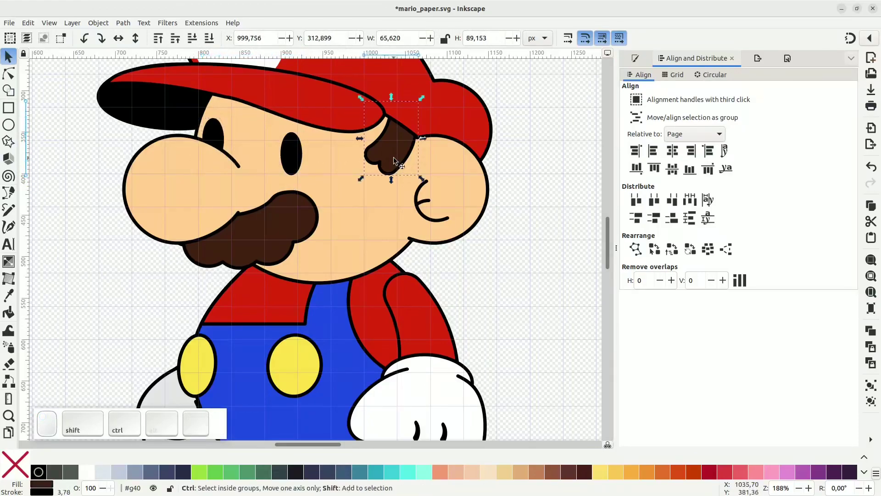
{"action": "key", "text": "ctrl+shift+9"}
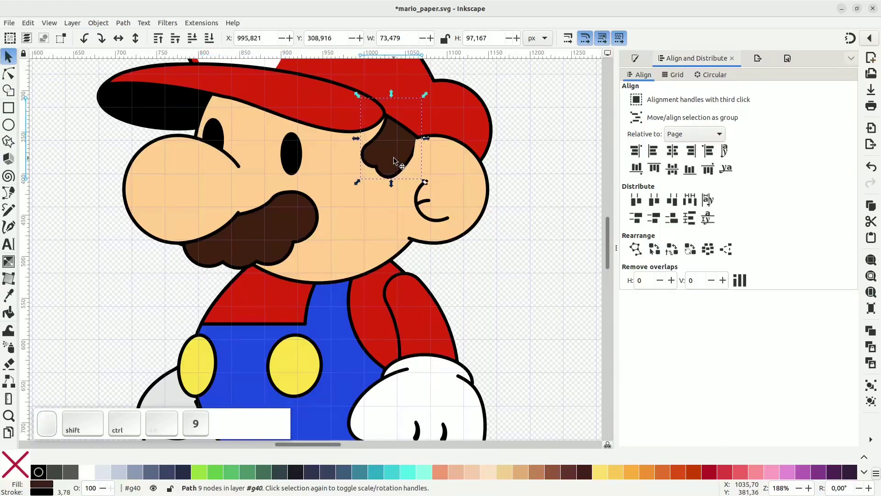
{"action": "left_click_drag", "start_coordinate": [398, 161], "coordinate": [413, 222]}
Resize the eye ovals and reposition face parts around the head circle.
{"action": "scroll", "scroll_direction": "down", "scroll_amount": 3}
{"action": "left_click", "coordinate": [407, 287]}
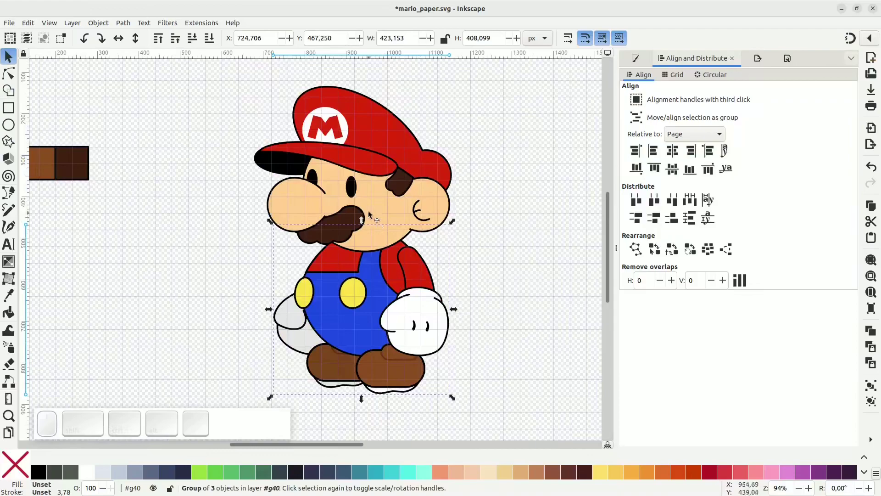
{"action": "left_click", "coordinate": [355, 190]}
{"action": "scroll", "scroll_direction": "up", "scroll_amount": 3}
{"action": "left_click_drag", "start_coordinate": [375, 223], "coordinate": [310, 186]}
{"action": "left_click", "coordinate": [256, 158]}
{"action": "left_click_drag", "start_coordinate": [263, 207], "coordinate": [338, 207]}
{"action": "scroll", "scroll_direction": "down", "scroll_amount": 3}
{"action": "left_click", "coordinate": [404, 303]}
{"action": "left_click", "coordinate": [381, 256]}
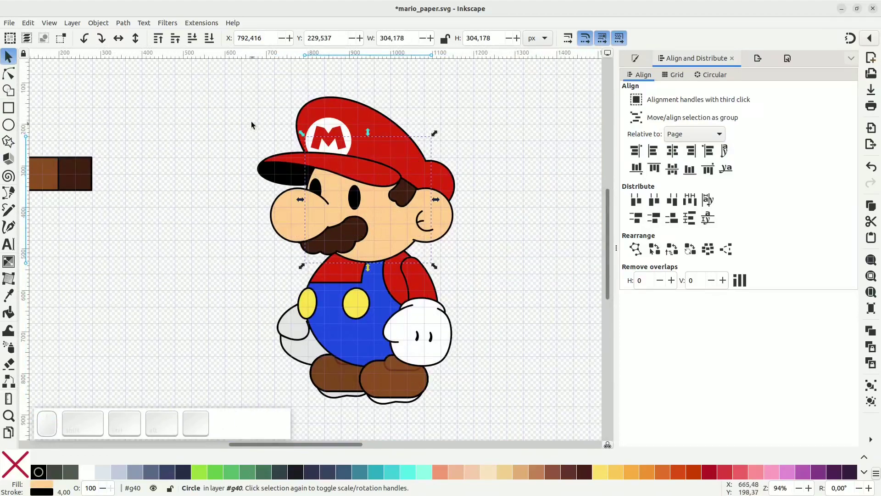
Group all the head and cap pieces into one head and shift it slightly up on the body.
{"action": "left_click_drag", "start_coordinate": [235, 82], "coordinate": [473, 273]}
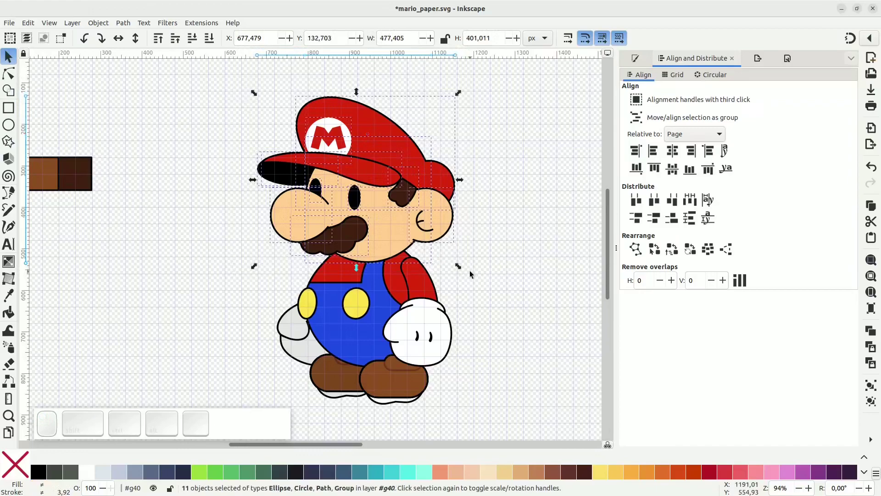
{"action": "key", "text": "ctrl+g"}
{"action": "left_click_drag", "start_coordinate": [394, 247], "coordinate": [431, 221]}
{"action": "left_click", "coordinate": [436, 216]}
{"action": "scroll", "scroll_direction": "up", "scroll_amount": 3}
Shrink the ear inside the head group in several passes.
{"action": "left_click", "coordinate": [444, 208]}
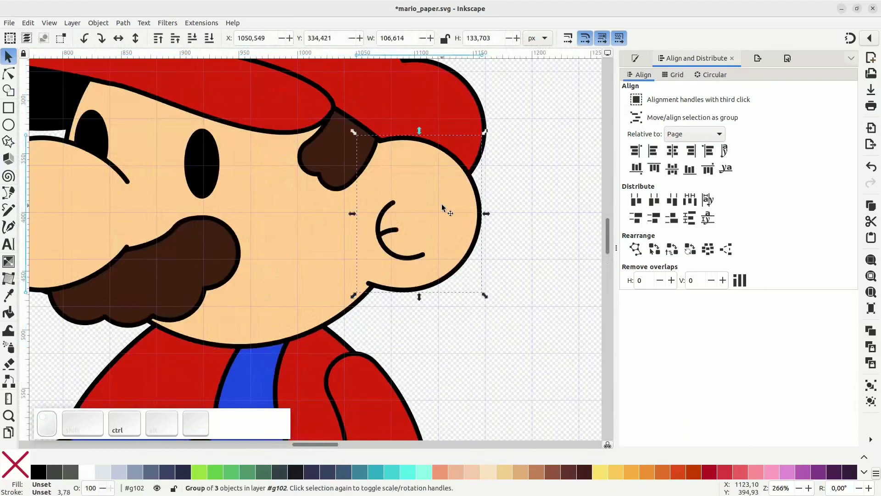
{"action": "left_click_drag", "start_coordinate": [422, 133], "coordinate": [471, 204]}
{"action": "left_click_drag", "start_coordinate": [489, 225], "coordinate": [408, 268]}
{"action": "left_click", "coordinate": [391, 239]}
{"action": "left_click", "coordinate": [392, 236]}
{"action": "left_click_drag", "start_coordinate": [434, 254], "coordinate": [432, 250]}
{"action": "left_click", "coordinate": [432, 250]}
{"action": "left_click", "coordinate": [438, 262]}
Fine-tune the ear curl and sideburn size and nudge them into place against the head.
{"action": "left_click_drag", "start_coordinate": [420, 256], "coordinate": [399, 203]}
{"action": "left_click", "coordinate": [392, 157]}
{"action": "left_click", "coordinate": [352, 161]}
{"action": "left_click_drag", "start_coordinate": [348, 157], "coordinate": [390, 162]}
{"action": "left_click", "coordinate": [410, 167]}
{"action": "left_click_drag", "start_coordinate": [421, 191], "coordinate": [448, 263]}
{"action": "left_click", "coordinate": [464, 294]}
Duplicate the whole Mario figure and ungroup it into its individual pieces.
{"action": "scroll", "scroll_direction": "down", "scroll_amount": 3}
{"action": "scroll", "scroll_direction": "down", "scroll_amount": 3}
{"action": "middle_click", "coordinate": [510, 315]}
{"action": "scroll", "scroll_direction": "up", "scroll_amount": 3}
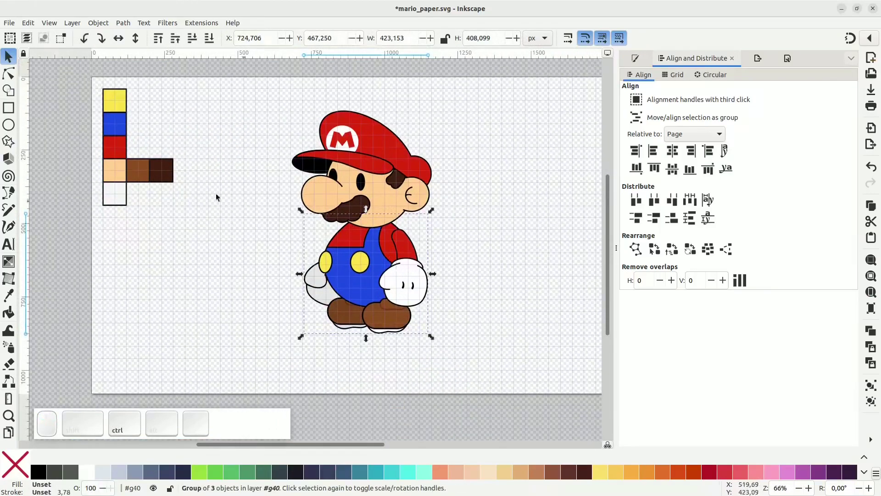
{"action": "scroll", "scroll_direction": "up", "scroll_amount": 3}
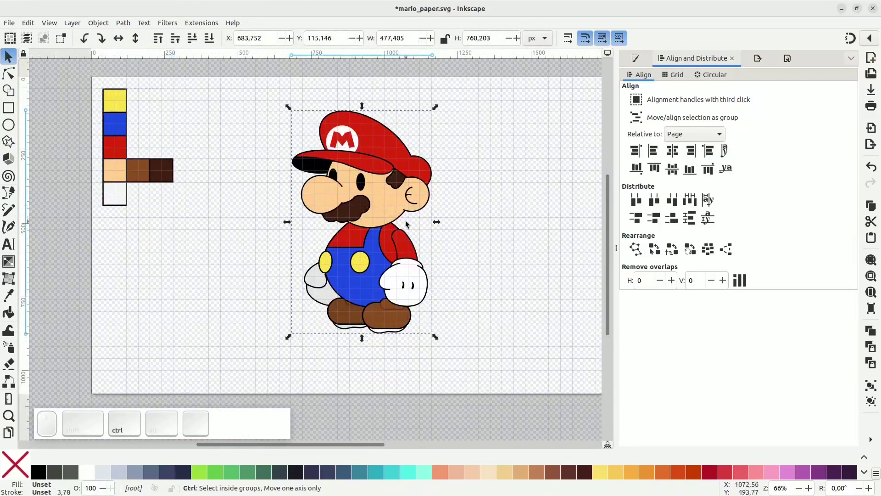
{"action": "key", "text": "ctrl+d"}
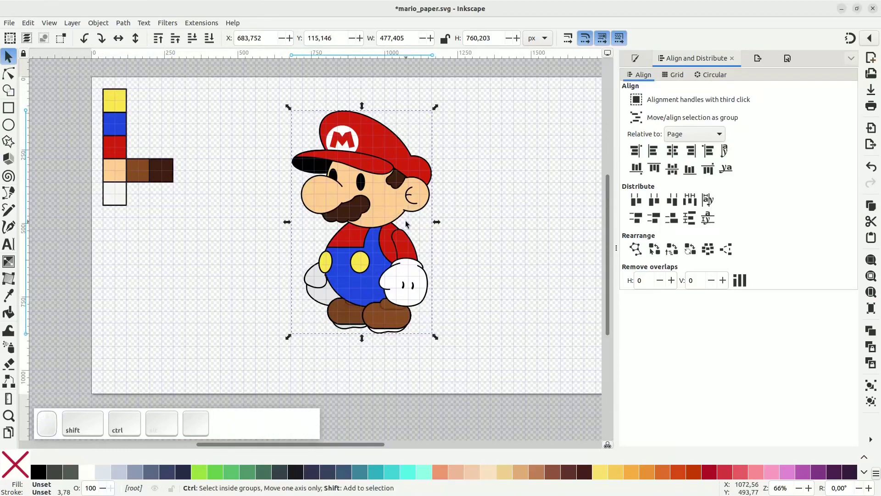
{"action": "key", "text": "ctrl+shift+g"}
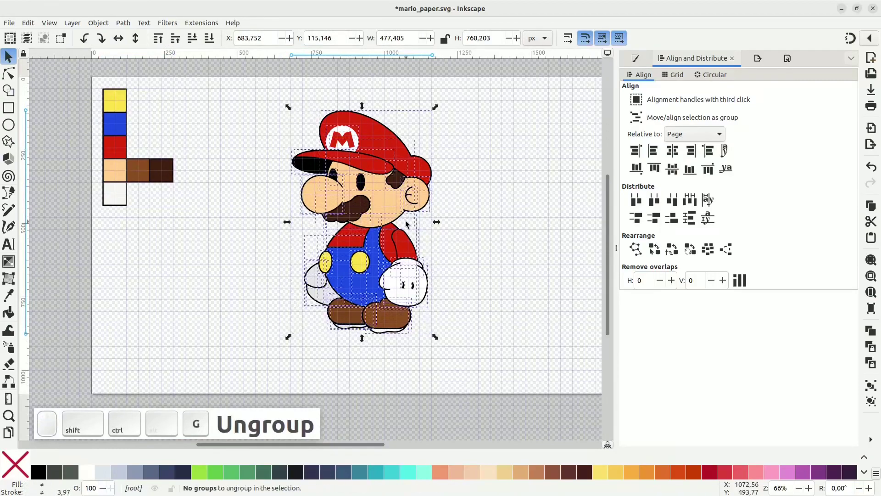